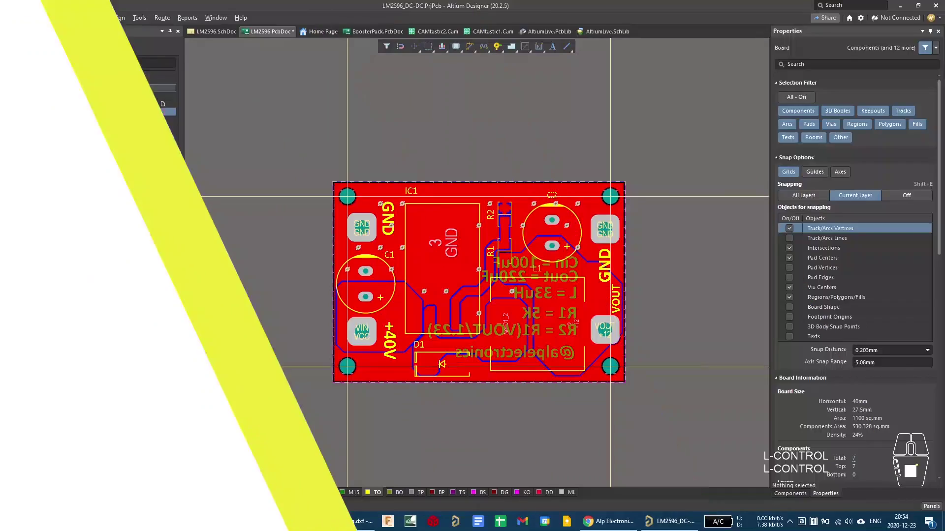
Inspect the LM2596 board in 3D, flip it to the other side, then return to the 2D layout.
drag(453, 319, 474, 284)
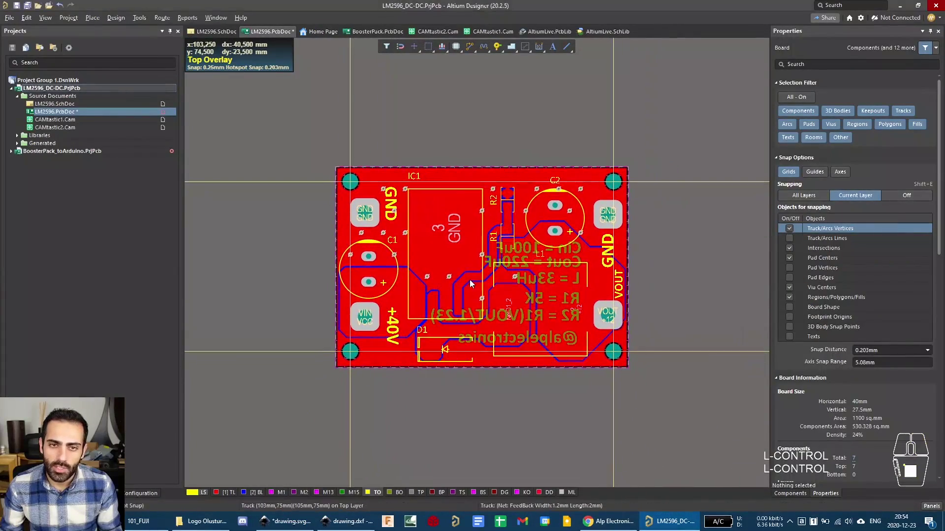
middle_click(468, 270)
key(ctrl+3)
right_click(508, 274)
drag(503, 284, 530, 279)
drag(519, 254, 508, 225)
key(ctrl+f)
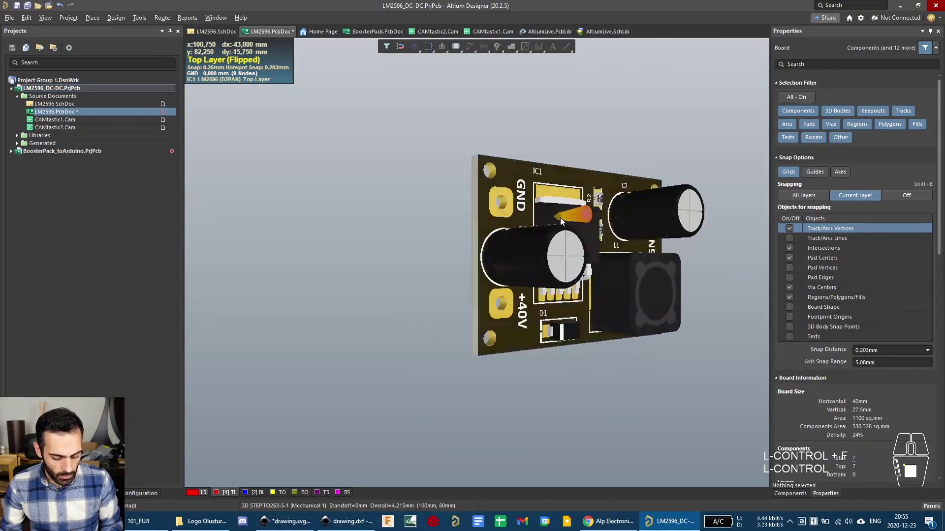
key(f)
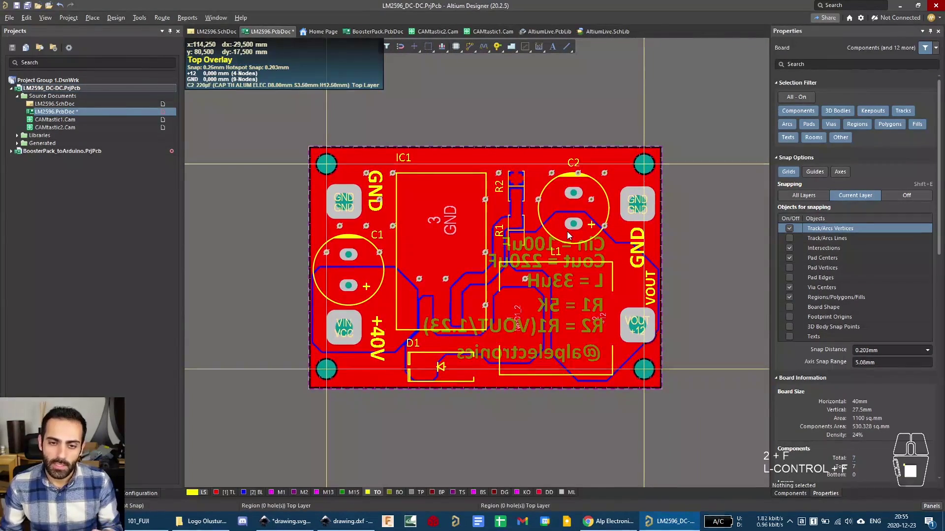
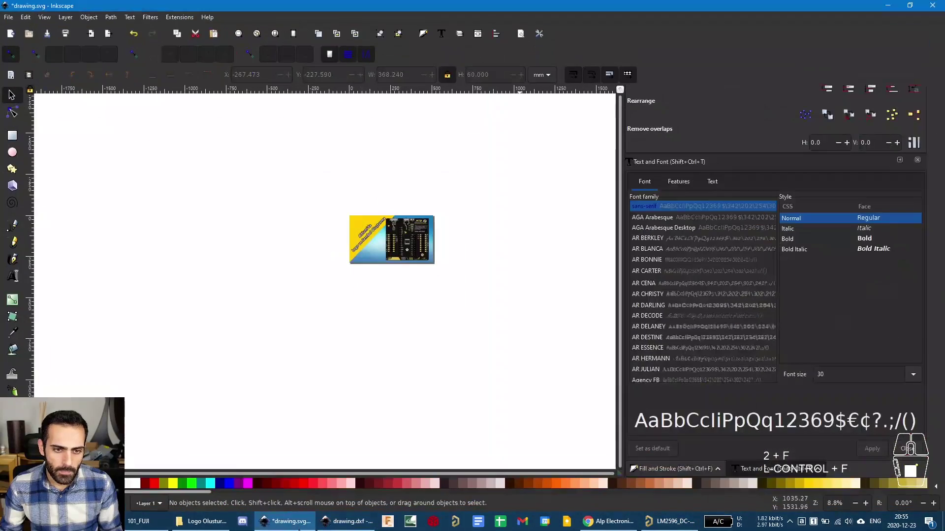
Switch to the Inkscape drawing.dxf document and centre the alp lightning logo in view.
middle_click(353, 383)
click(350, 526)
scroll(up, 3)
scroll(up, 3)
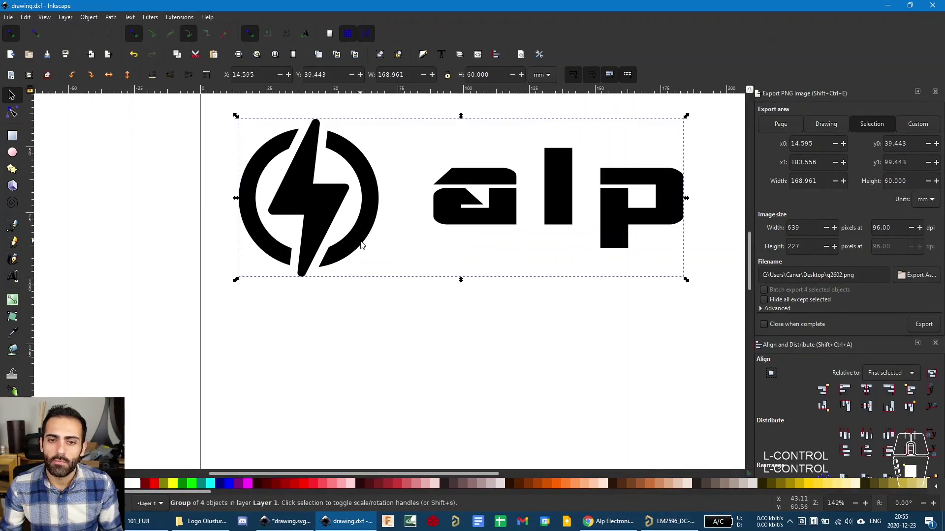
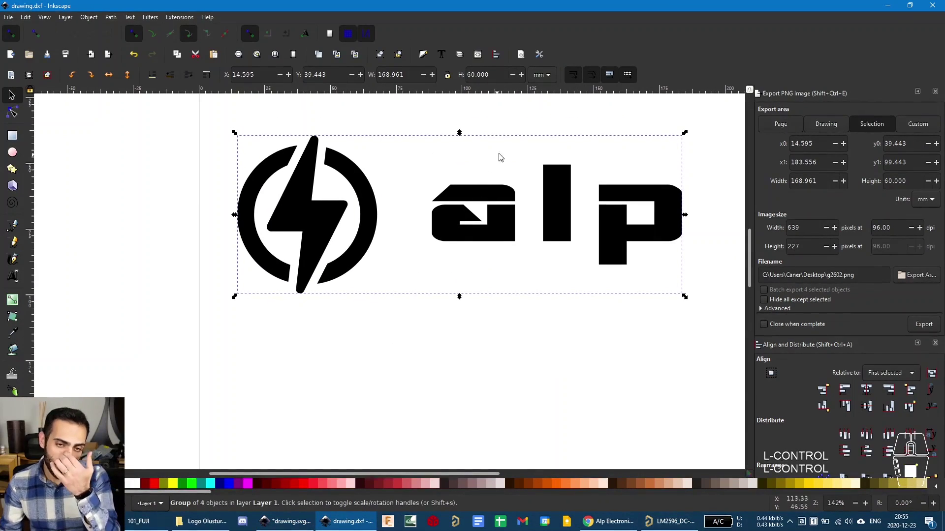
drag(587, 117, 556, 171)
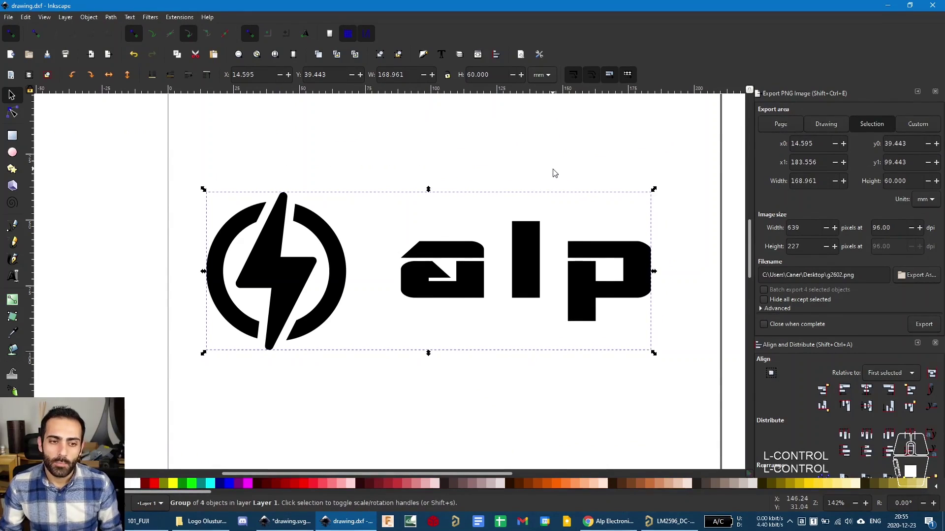
Check via Export As that the logo is already exported as g2602.png, cancel, and minimize Inkscape.
click(13, 17)
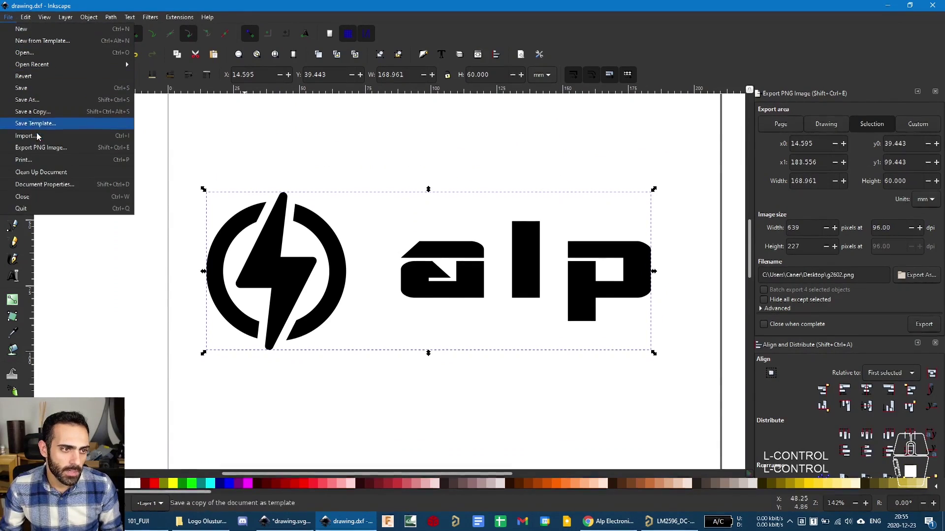
click(34, 151)
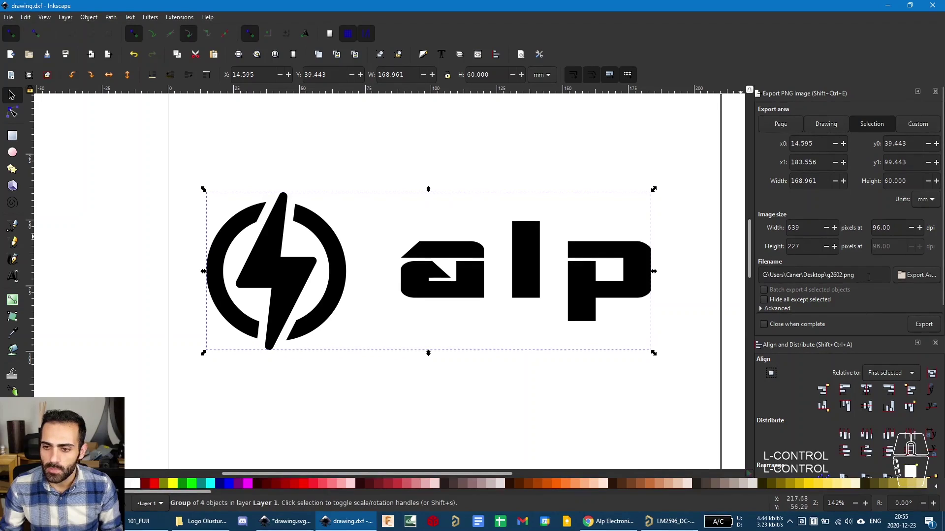
click(908, 280)
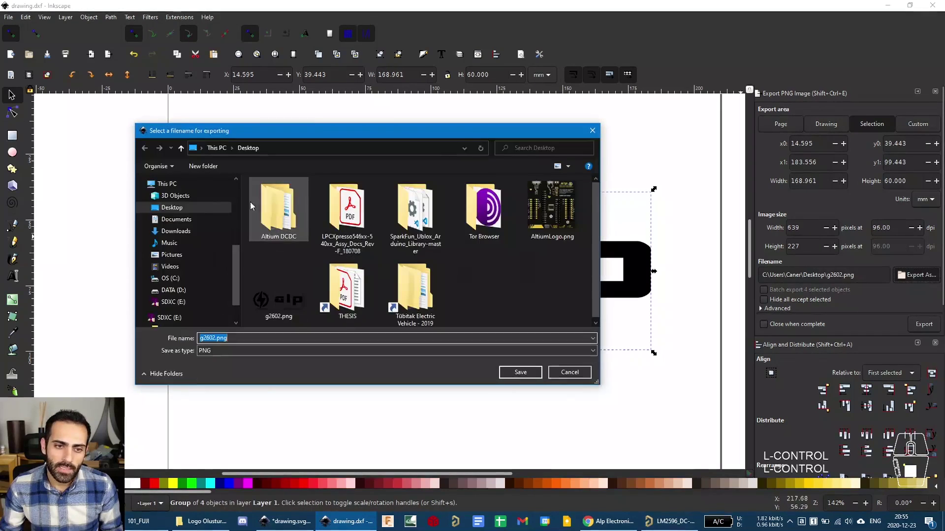
click(301, 307)
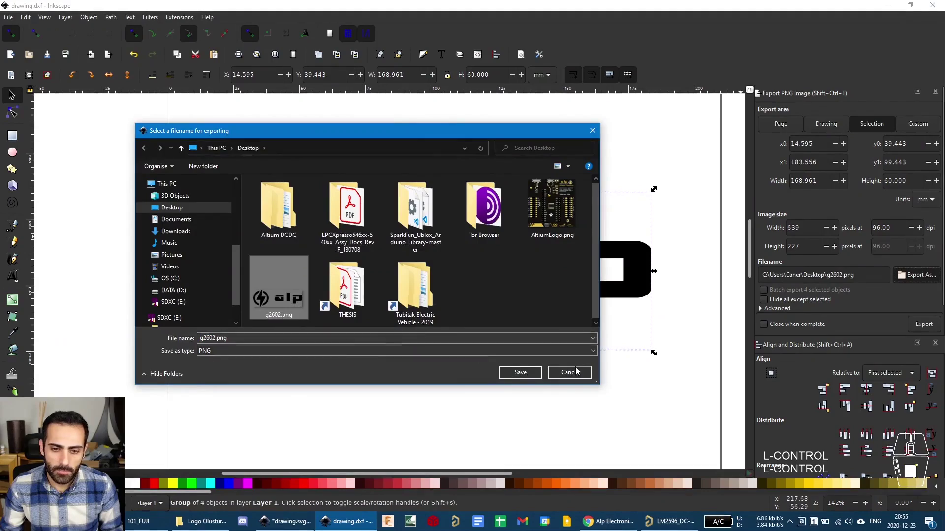
click(575, 377)
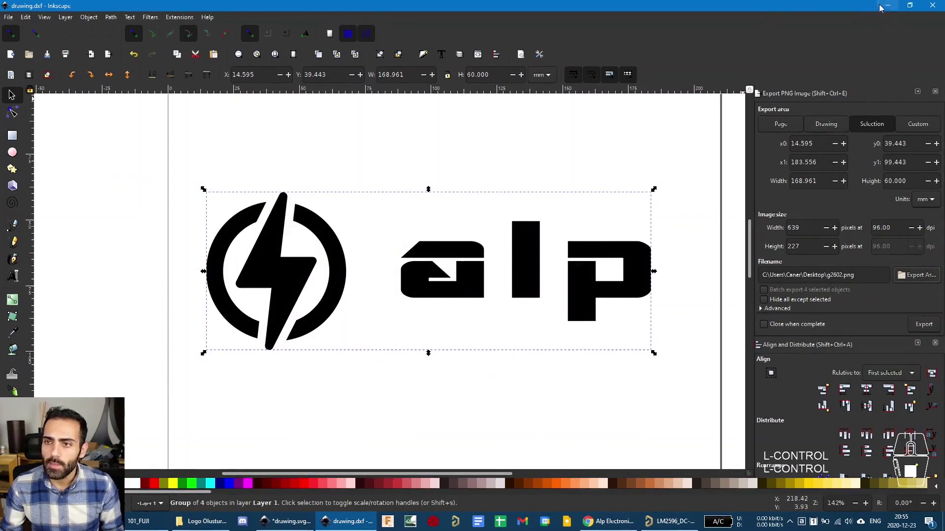
click(892, 9)
click(889, 8)
Open the new Word document from the desktop and dismiss the activation notice.
click(903, 4)
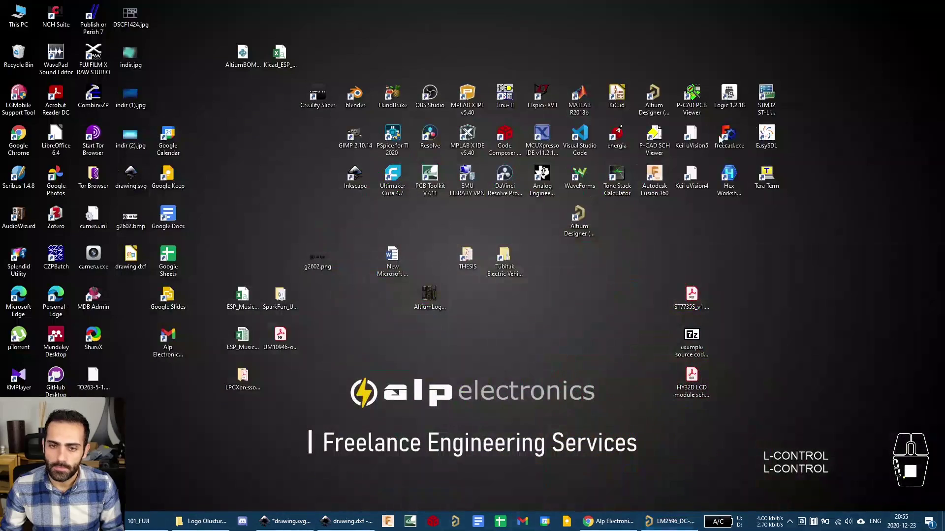
click(389, 261)
click(398, 246)
double_click(394, 252)
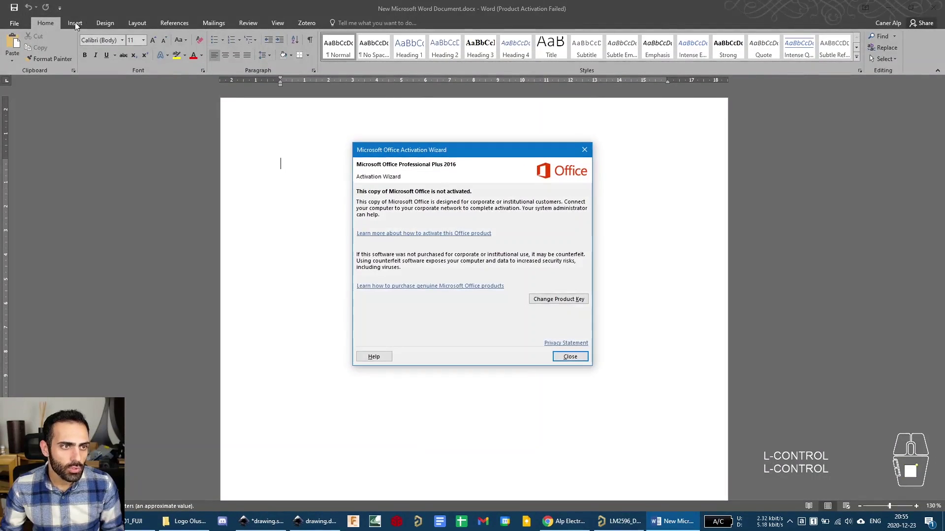
click(578, 362)
Insert the g2602.png alp logo picture from the Desktop into the document and copy it.
click(84, 24)
click(110, 49)
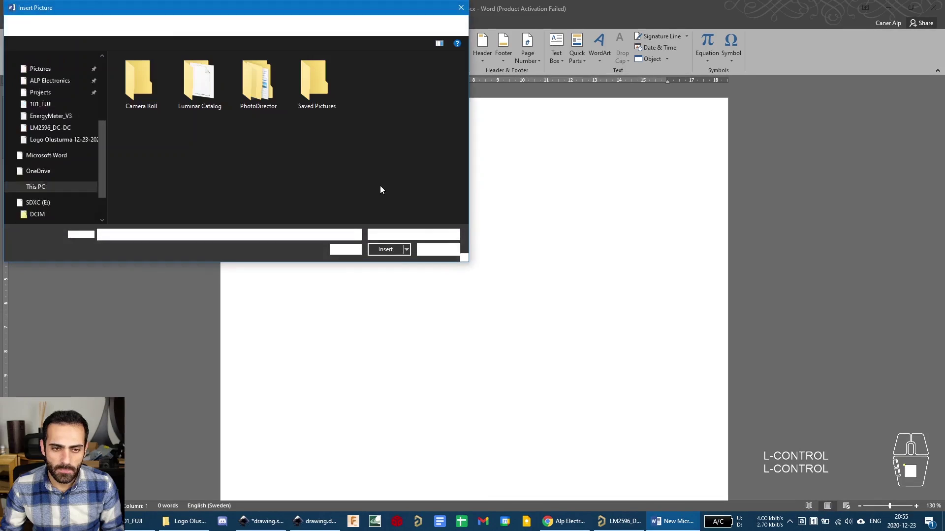
click(334, 16)
click(185, 184)
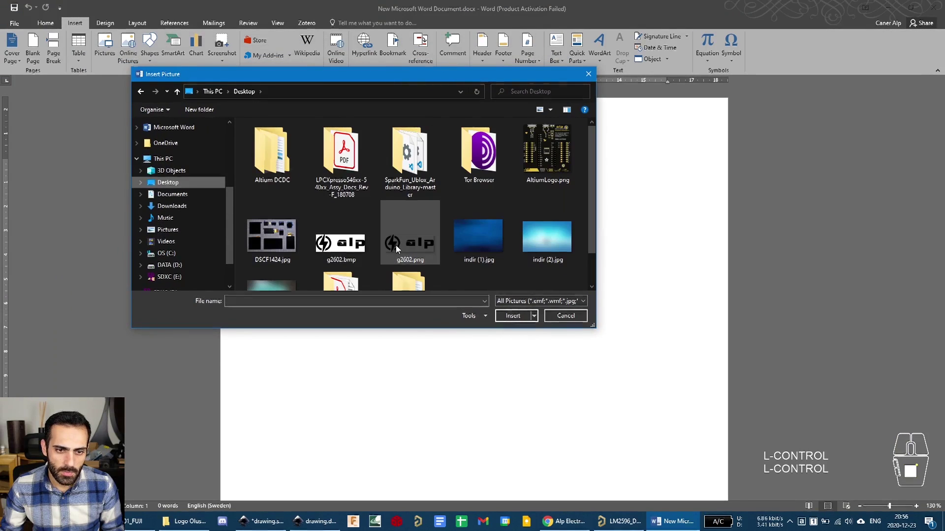
click(403, 246)
click(519, 315)
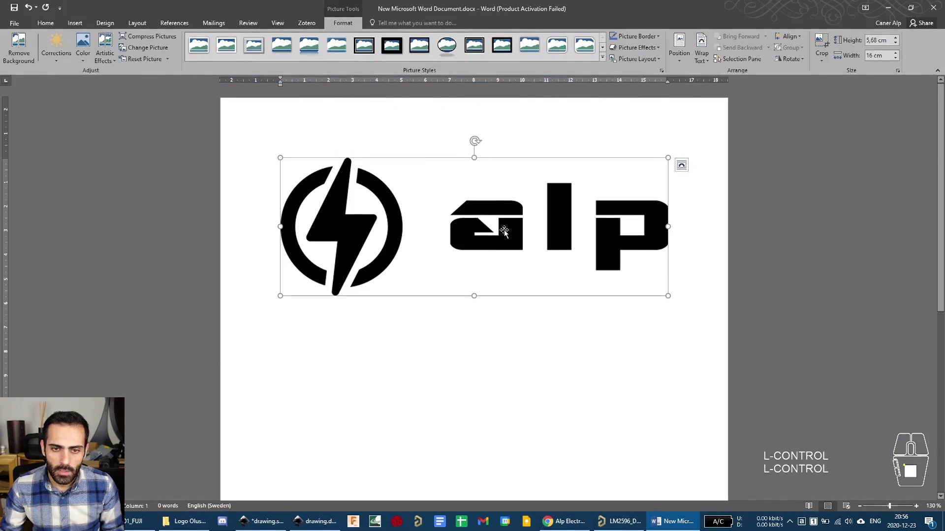
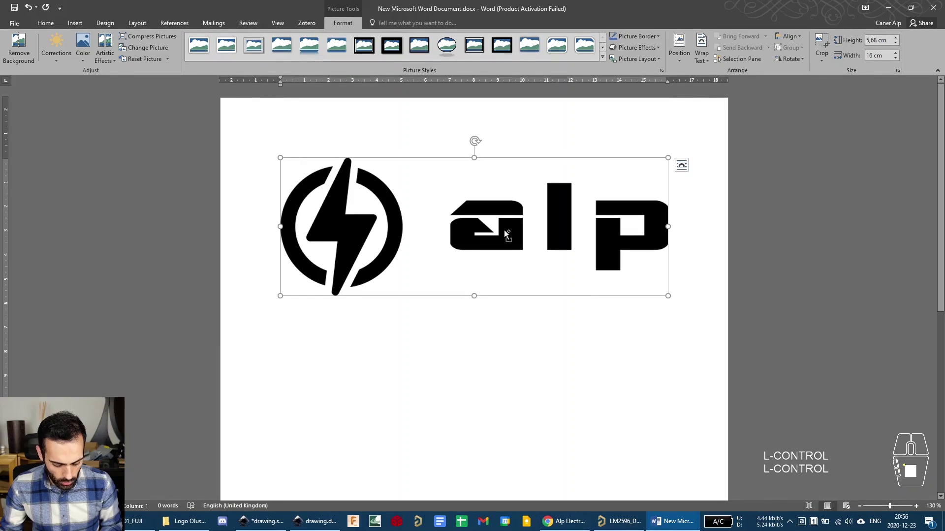
key(ctrl+c)
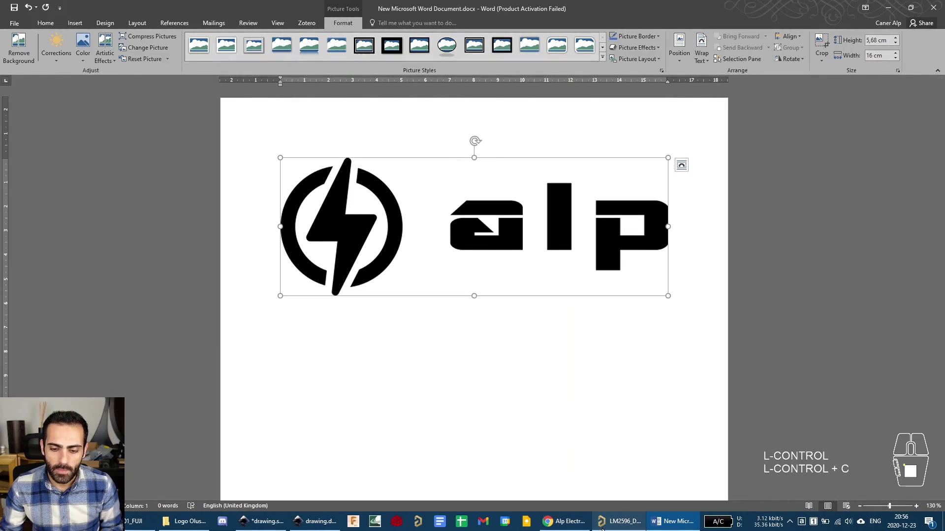
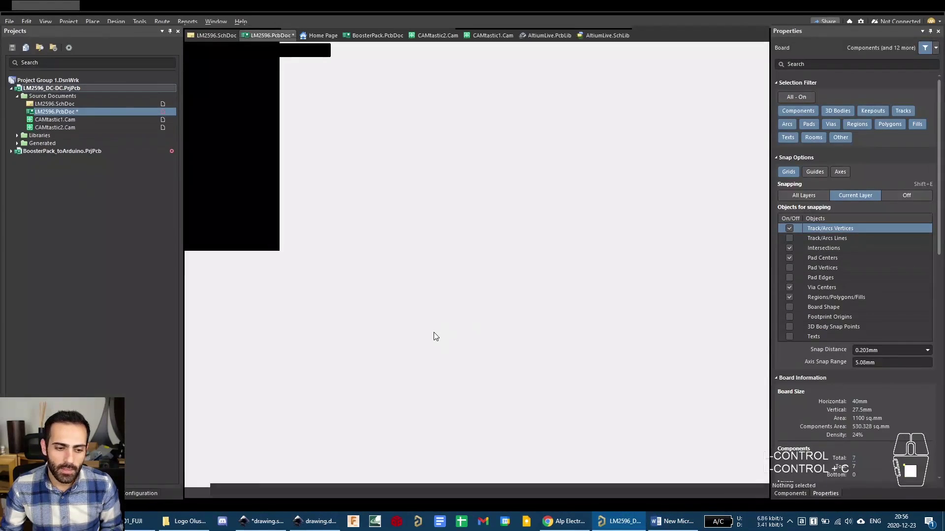
Return to the LM2596 PCB, zoom to its top-left corner and make Bottom Overlay the working layer.
click(436, 404)
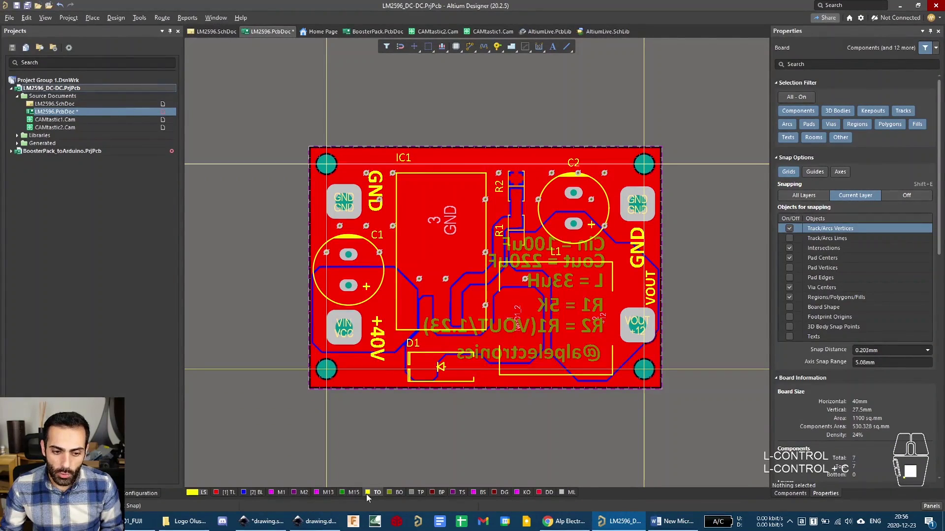
click(374, 498)
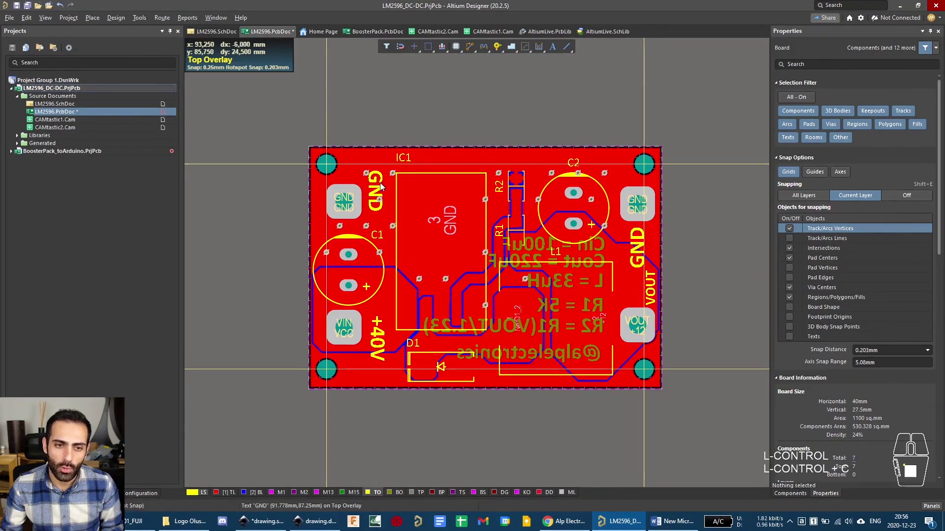
middle_click(367, 184)
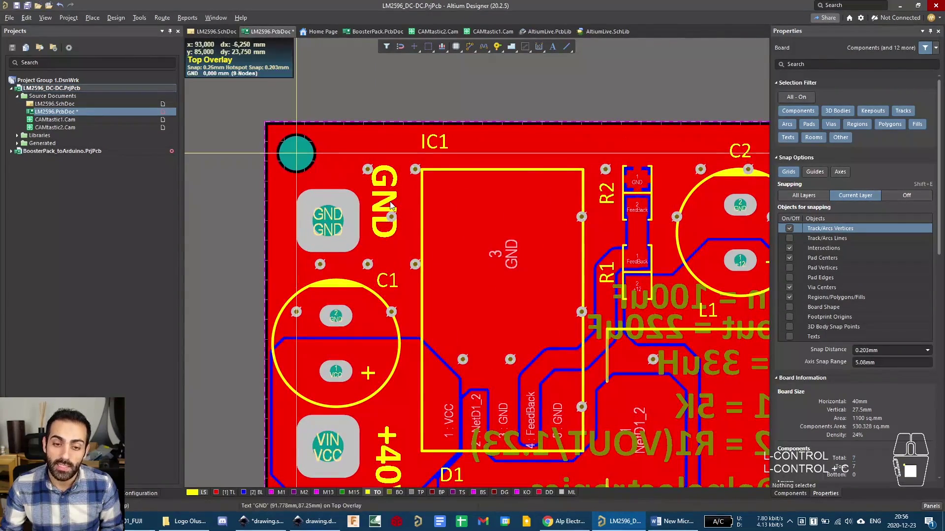
drag(560, 272, 487, 254)
middle_click(482, 222)
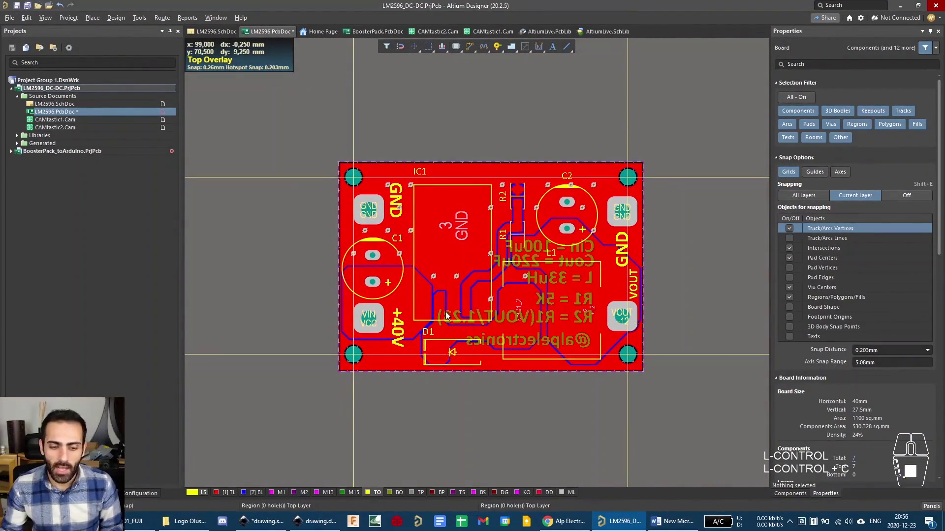
click(396, 491)
click(396, 497)
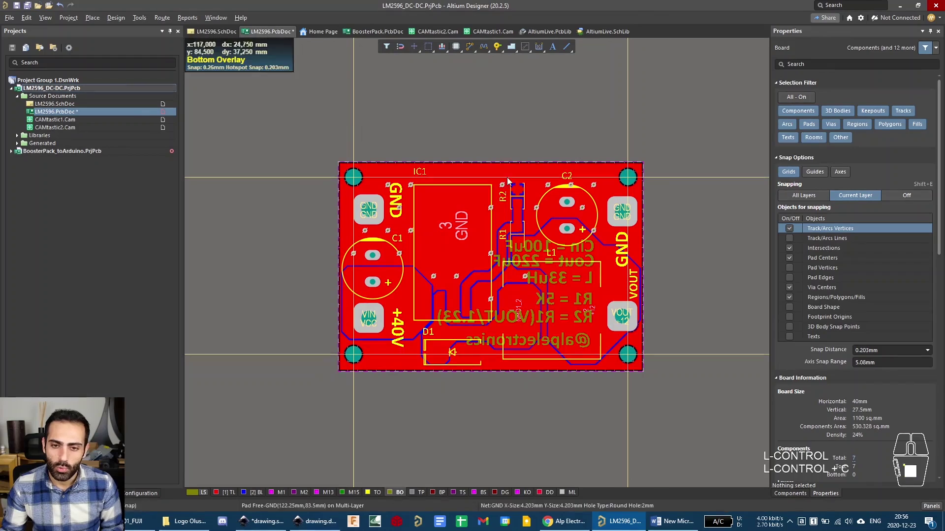
Paste the copied logo bitmap to start converting it into bottom overlay regions.
scroll(up, 3)
drag(520, 121, 487, 185)
key(ctrl+v)
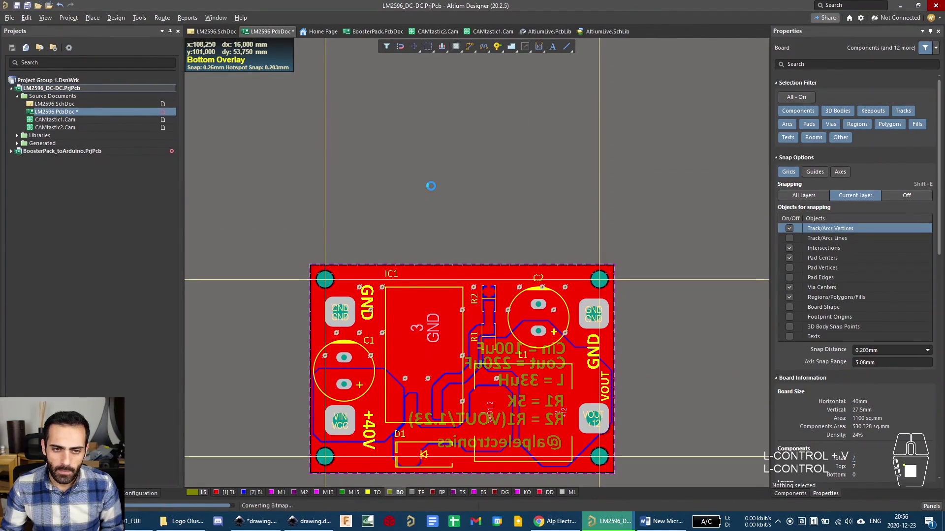
click(362, 218)
key(v)
middle_click(437, 174)
right_click(541, 152)
middle_click(481, 135)
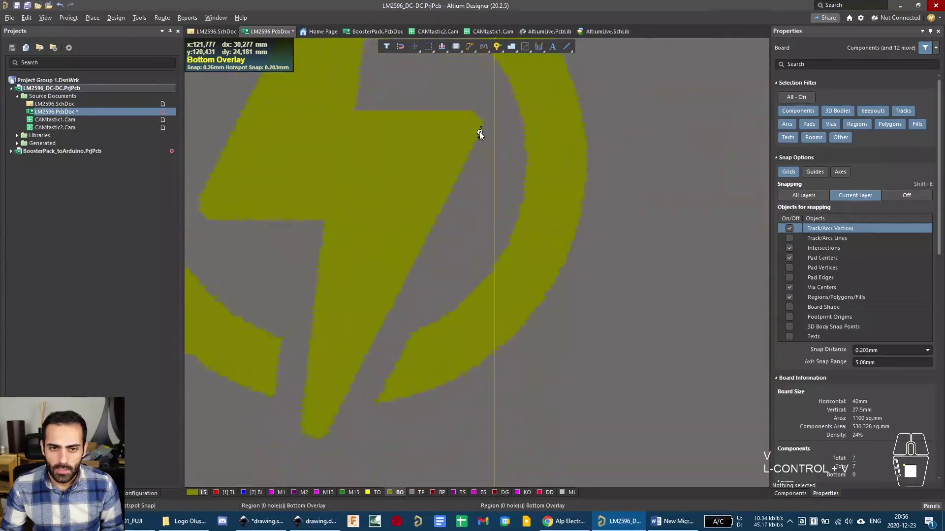
drag(485, 173, 579, 108)
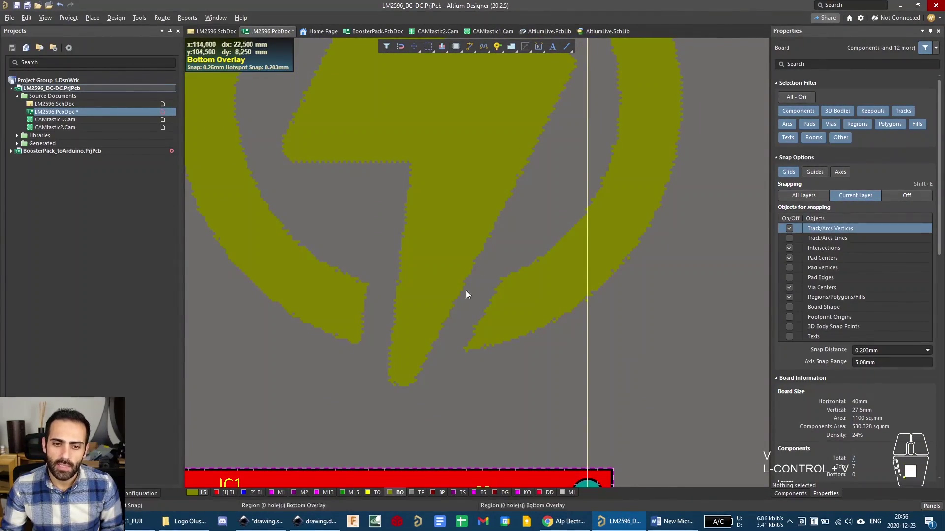
middle_click(381, 312)
drag(396, 307, 505, 268)
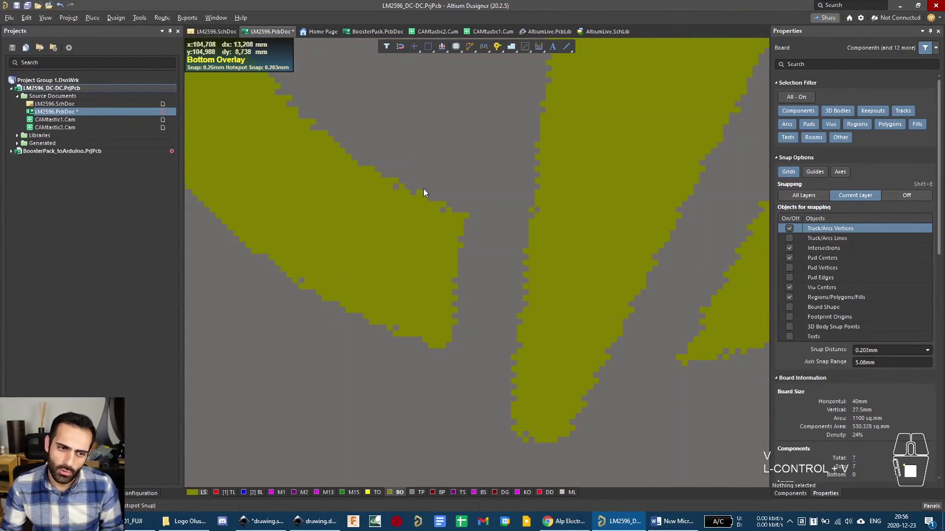
middle_click(328, 157)
scroll(up, 3)
middle_click(358, 154)
drag(278, 120, 569, 240)
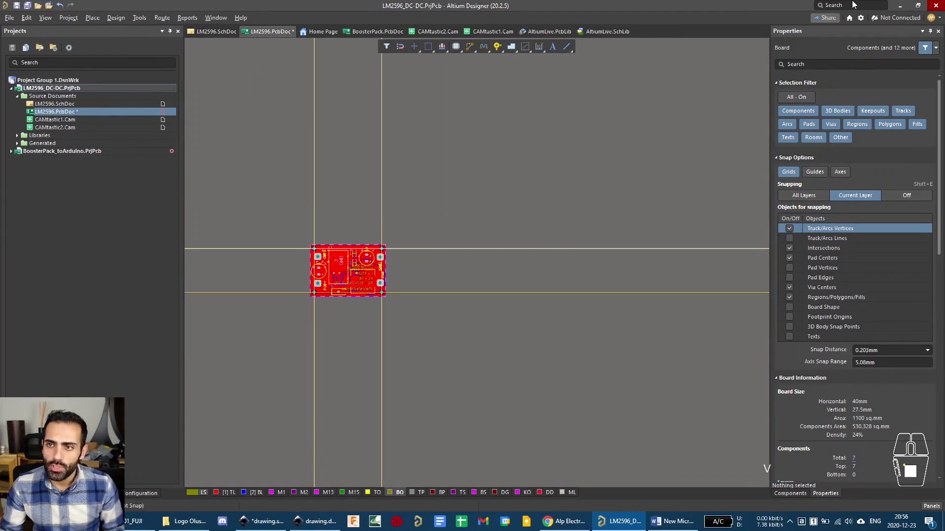
Reveal the desktop and open the g2602.png logo image in Paint for editing.
click(902, 6)
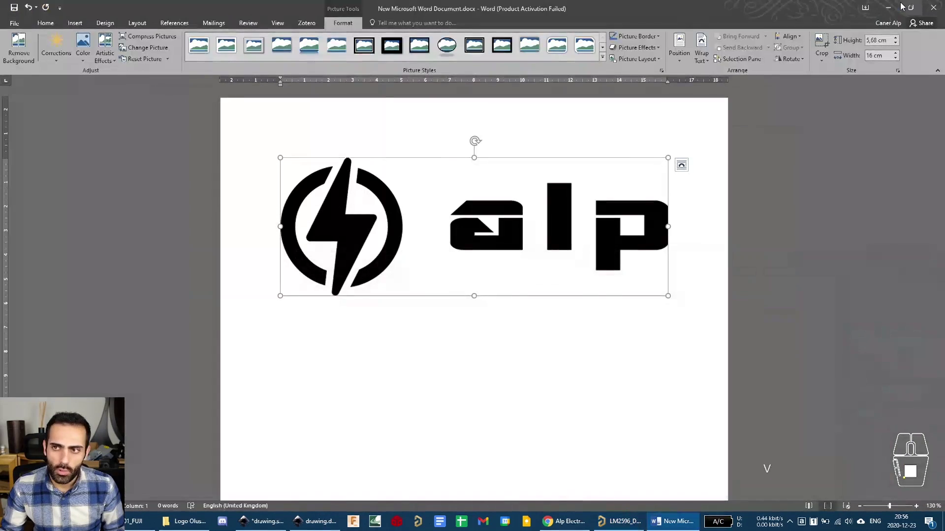
click(885, 13)
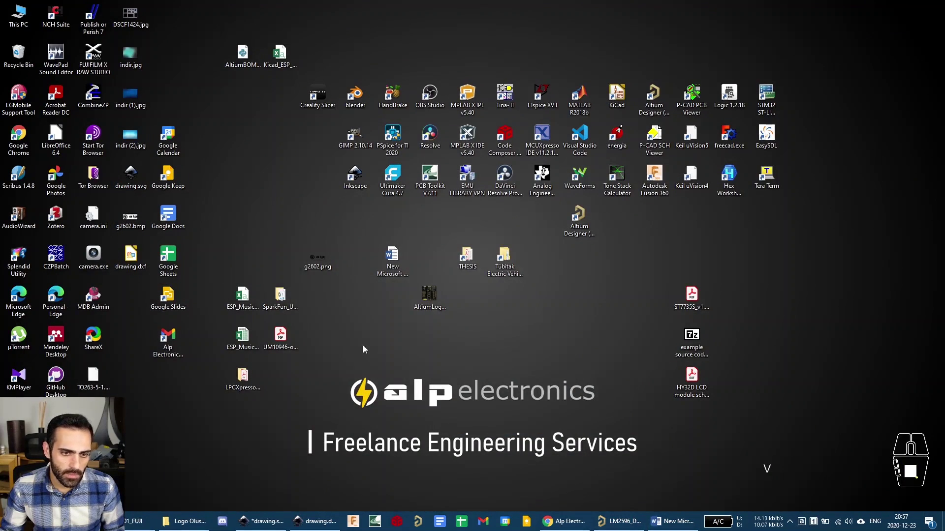
click(318, 272)
click(319, 269)
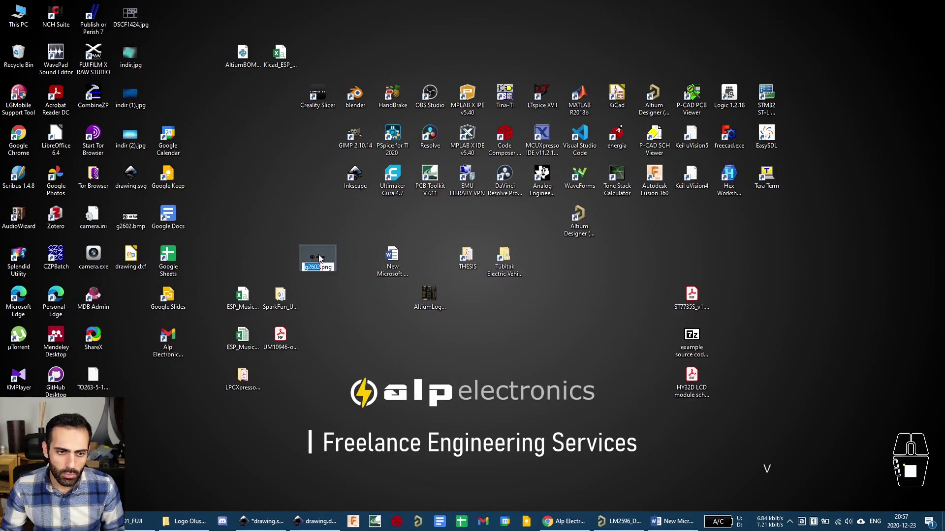
click(323, 349)
right_click(323, 259)
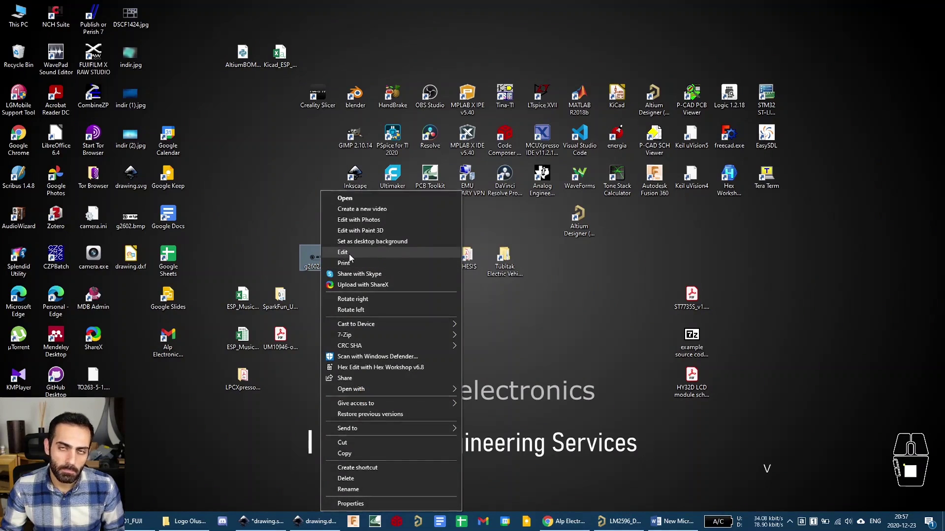
click(352, 258)
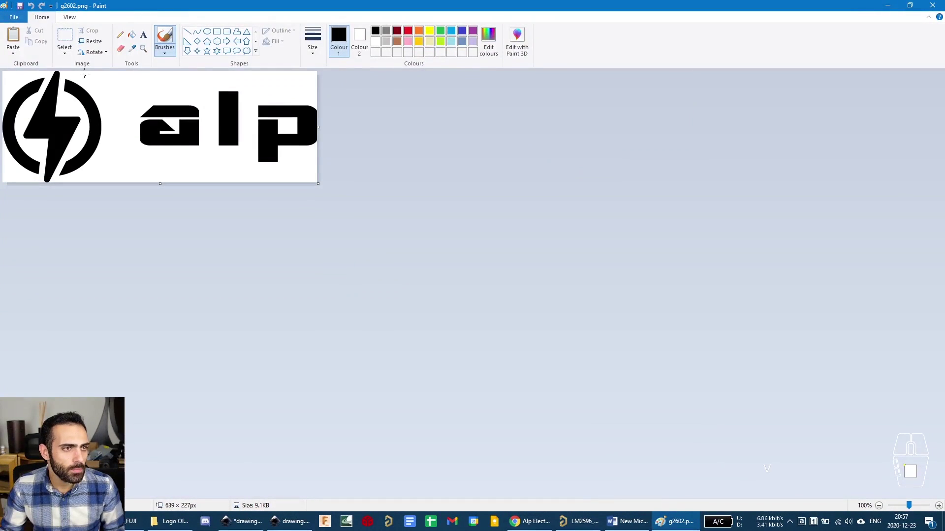
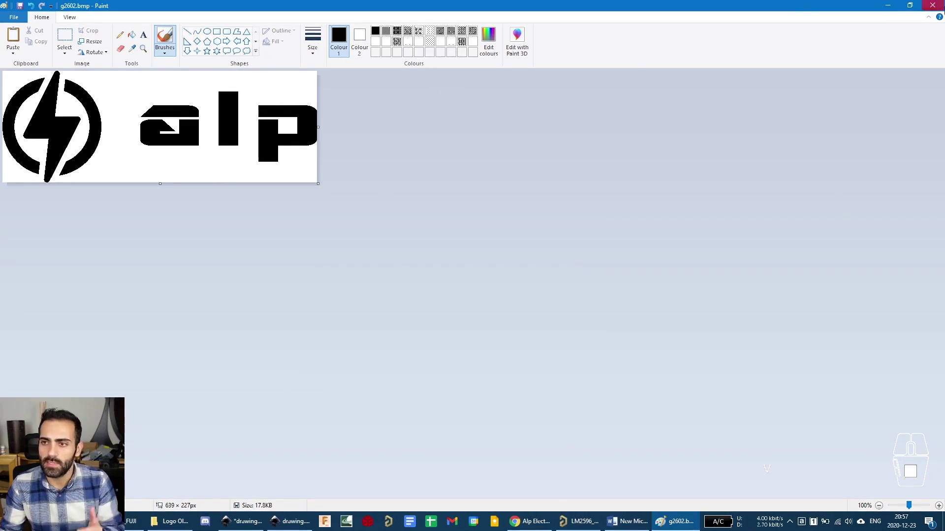
Save the logo as monochrome bitmap g2602.bmp and close Paint.
click(895, 8)
click(124, 223)
click(135, 225)
double_click(274, 222)
click(932, 9)
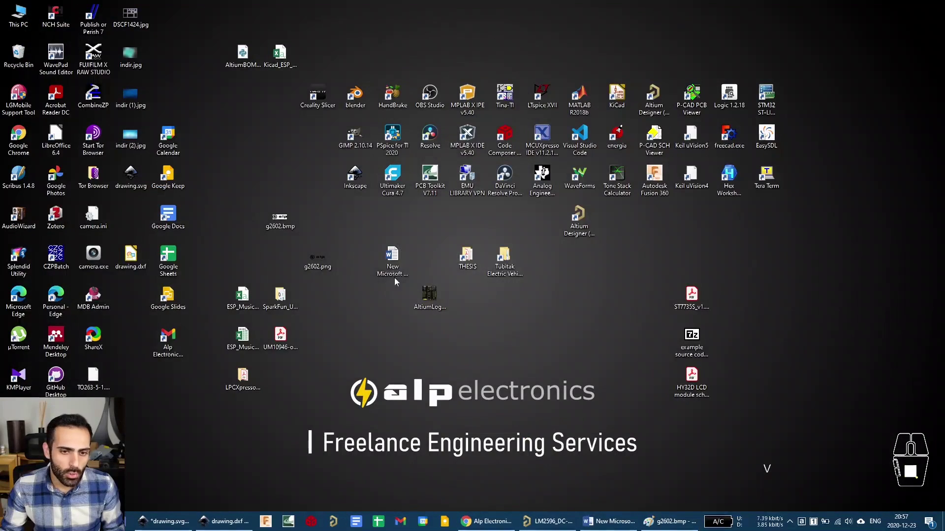
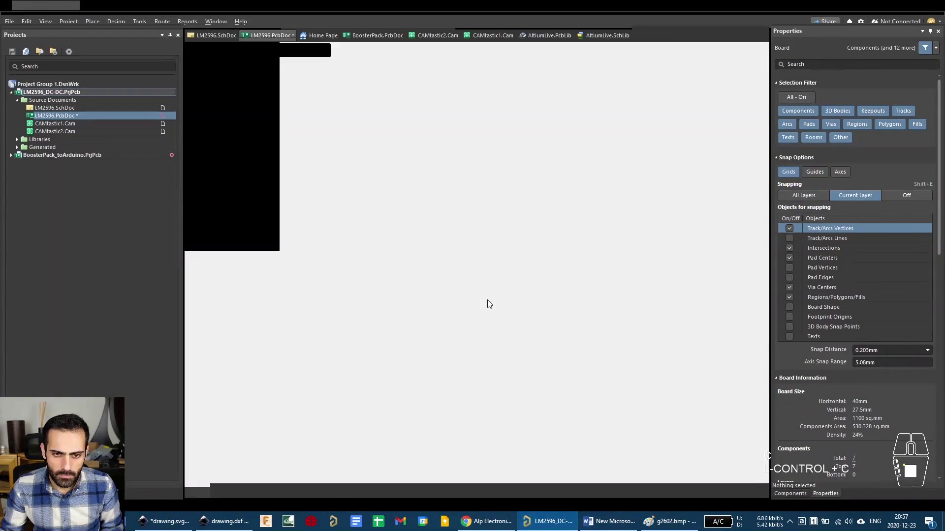
Copy the logo again, make Bottom Overlay the current layer and paste it onto the LM2596 board.
scroll(up, 3)
right_click(311, 276)
key(ctrl+c)
middle_click(277, 267)
click(277, 268)
key(ctrl+v)
click(315, 250)
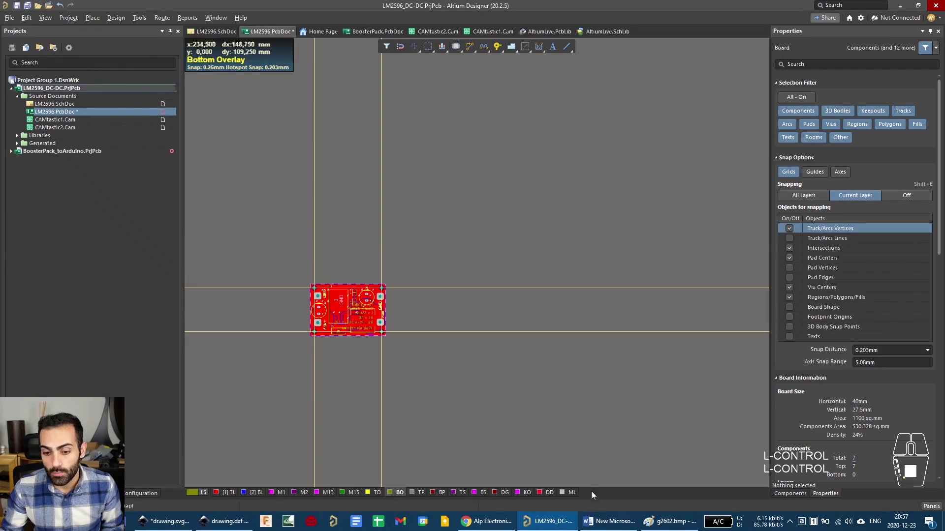
In Word, insert the monochrome g2602.bmp logo from the Desktop below the original for comparison.
click(600, 518)
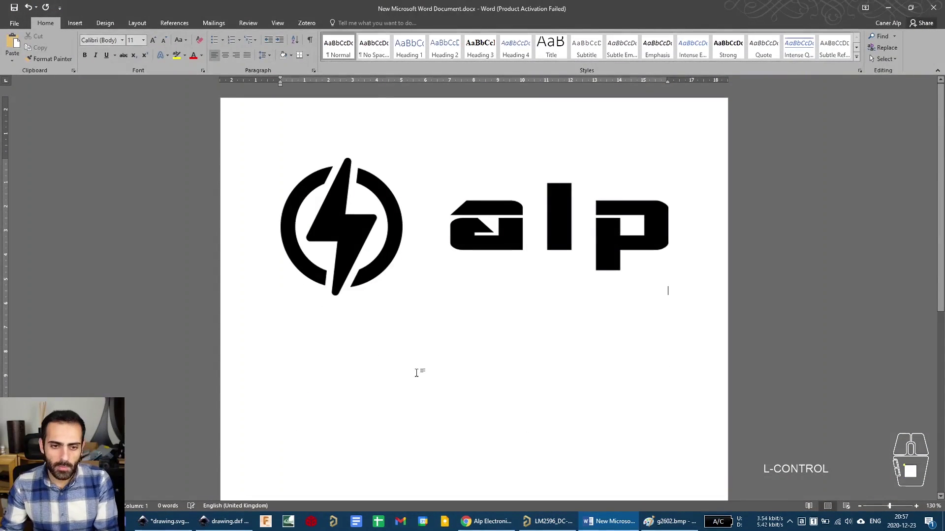
click(81, 28)
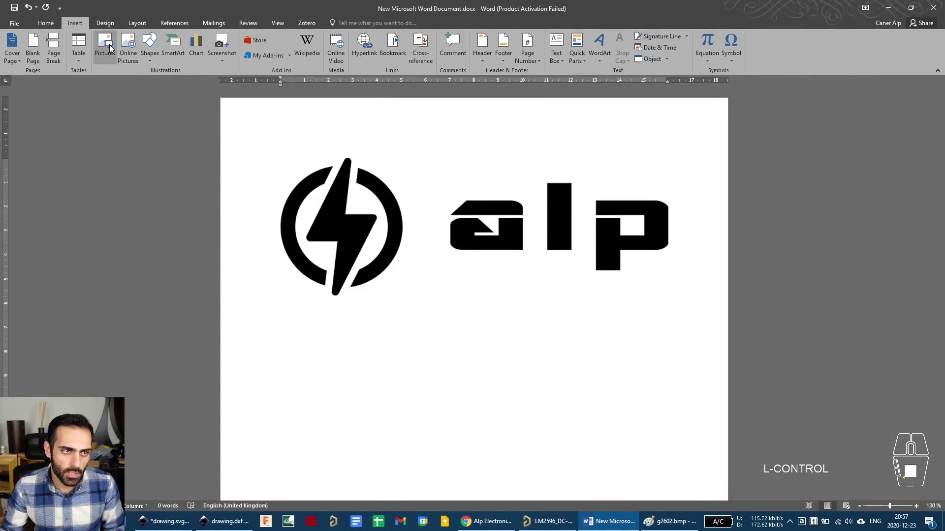
click(110, 51)
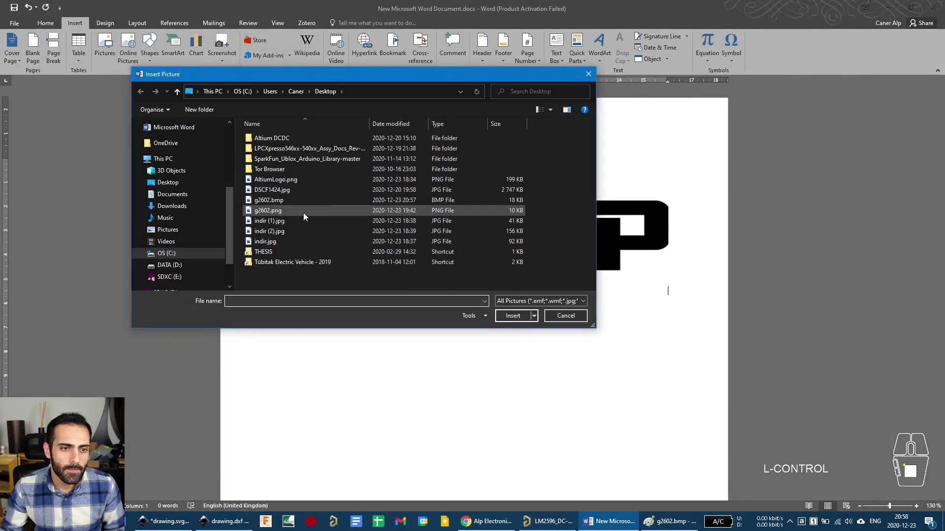
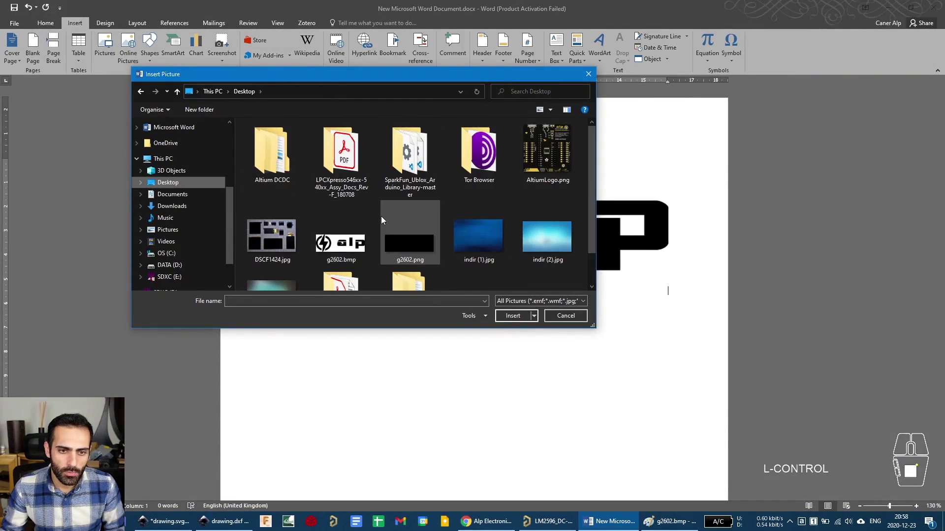
middle_click(385, 220)
click(322, 206)
click(515, 318)
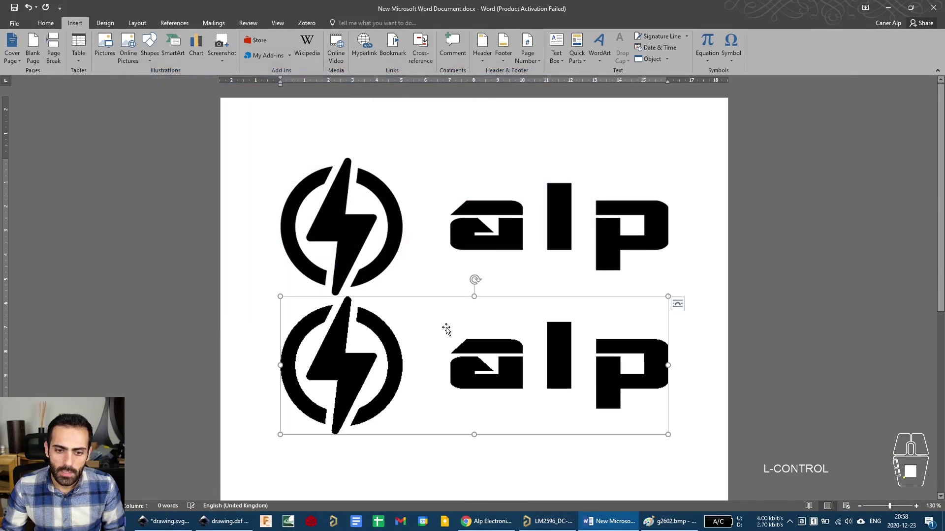
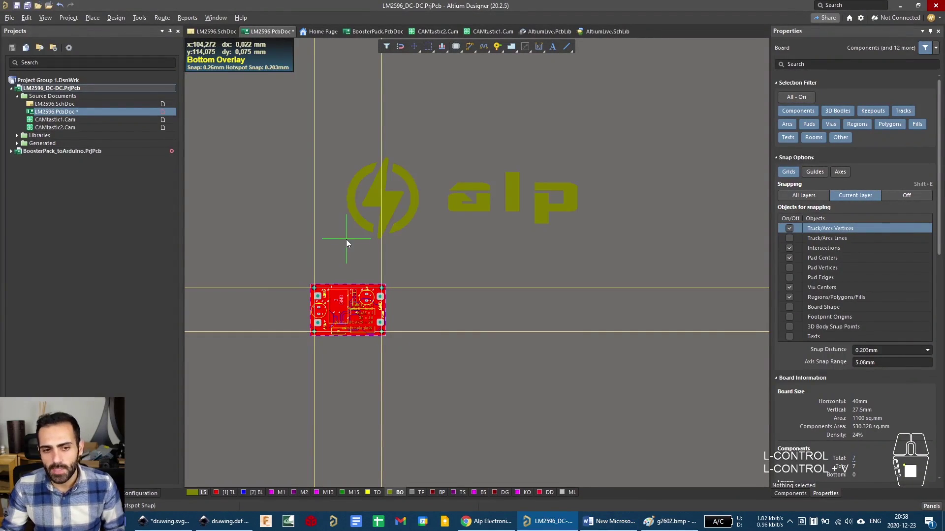
Deselect, zoom in to inspect the logo's edges and flip the board to its bottom side.
click(318, 268)
key(ctrl+Escape)
middle_click(331, 233)
scroll(up, 3)
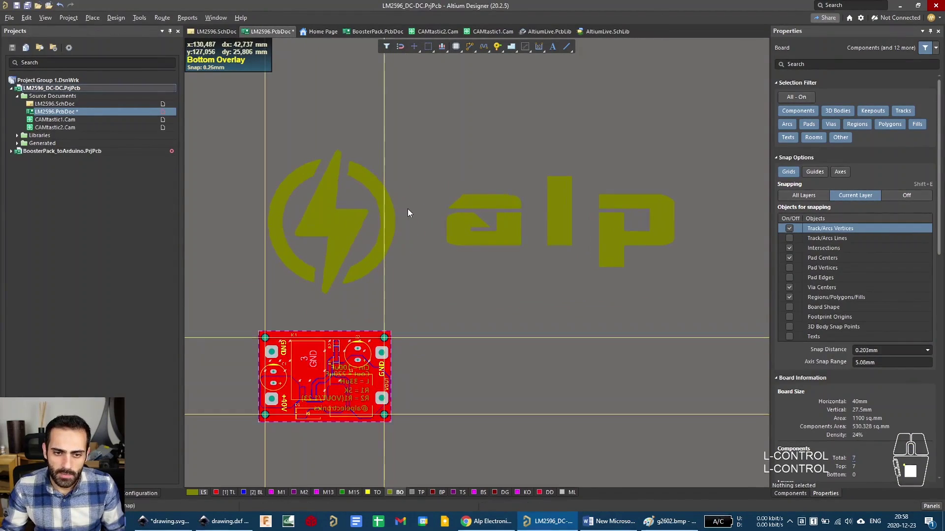
drag(395, 229, 395, 232)
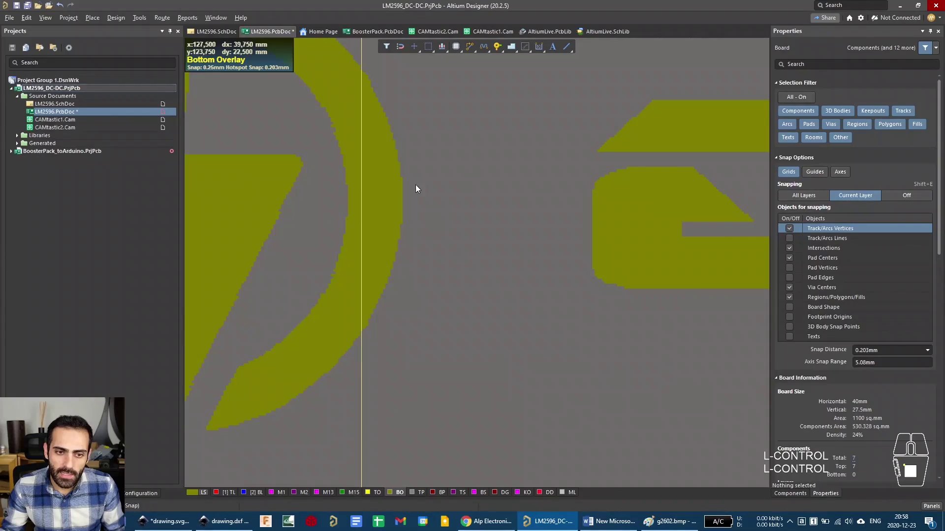
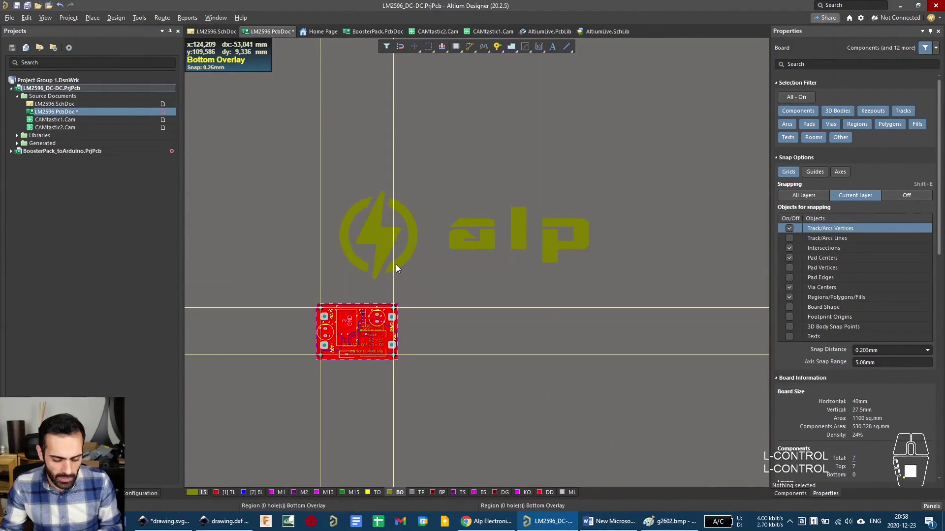
key(ctrl+f)
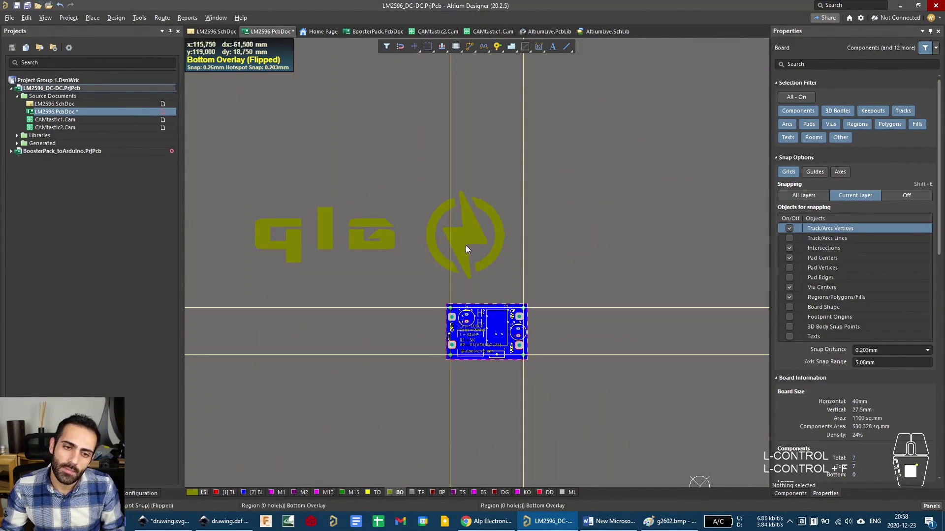
Box-select the alp logo regions, mirror them to read correctly from the bottom, then deselect.
click(467, 243)
click(211, 167)
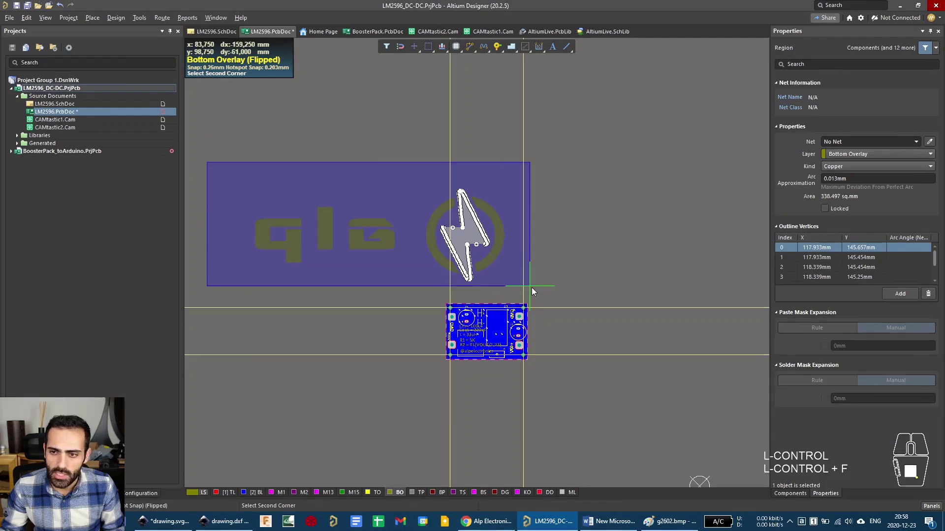
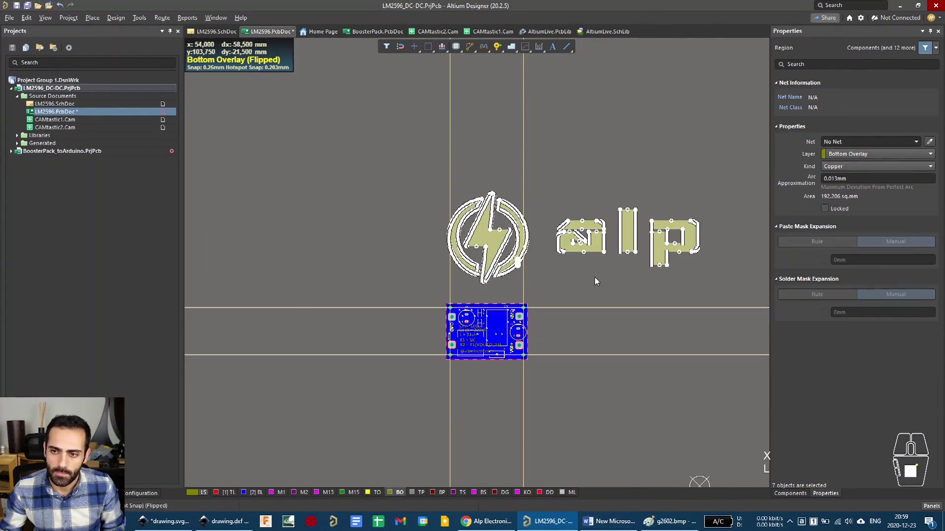
click(577, 280)
middle_click(584, 243)
drag(634, 252, 569, 255)
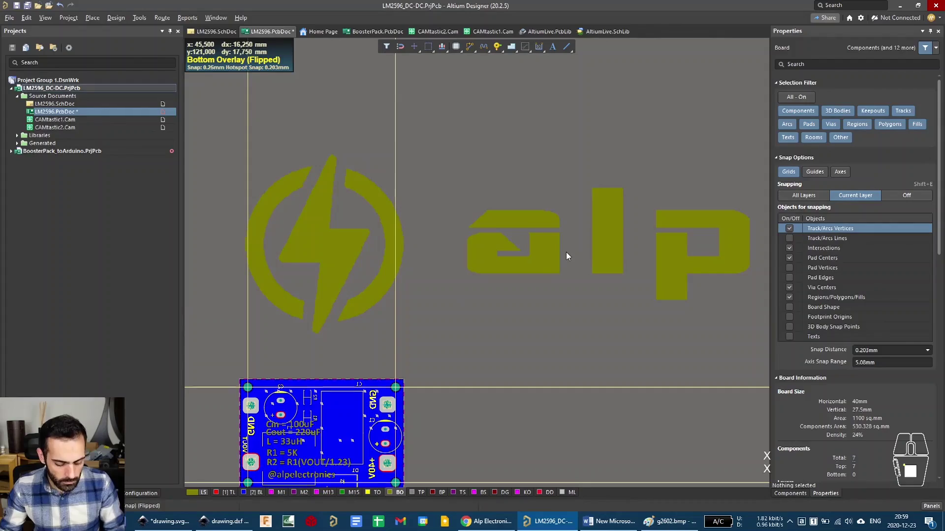
Box-select the six logo regions and create a union from them, confirming 6 objects added.
right_click(569, 241)
middle_click(508, 297)
middle_click(366, 262)
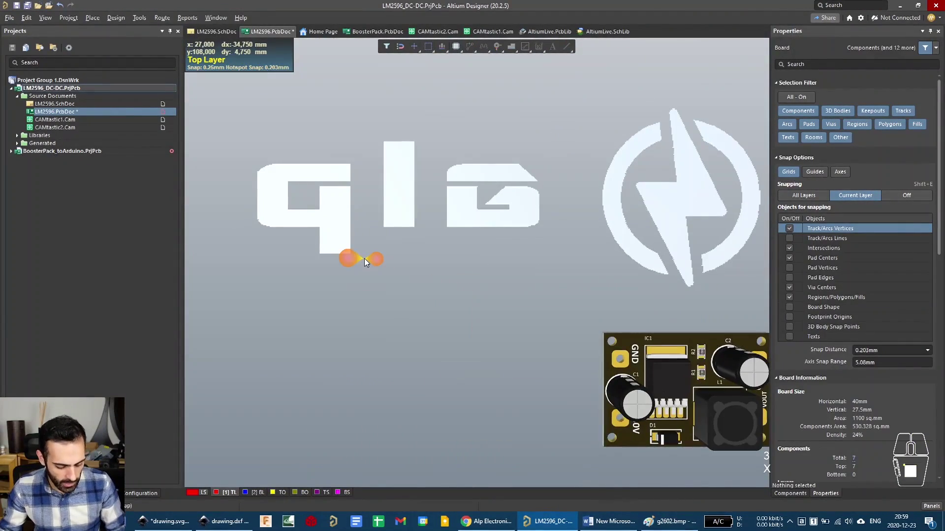
click(224, 139)
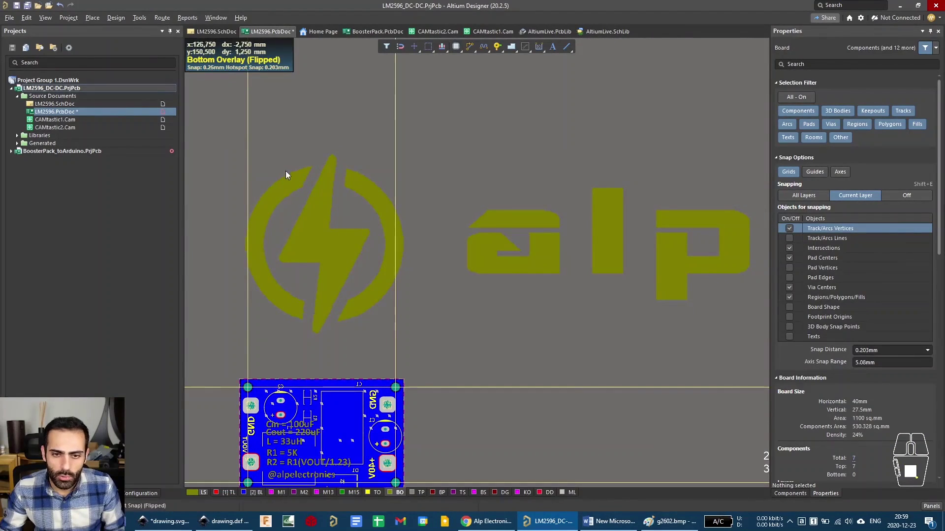
click(215, 139)
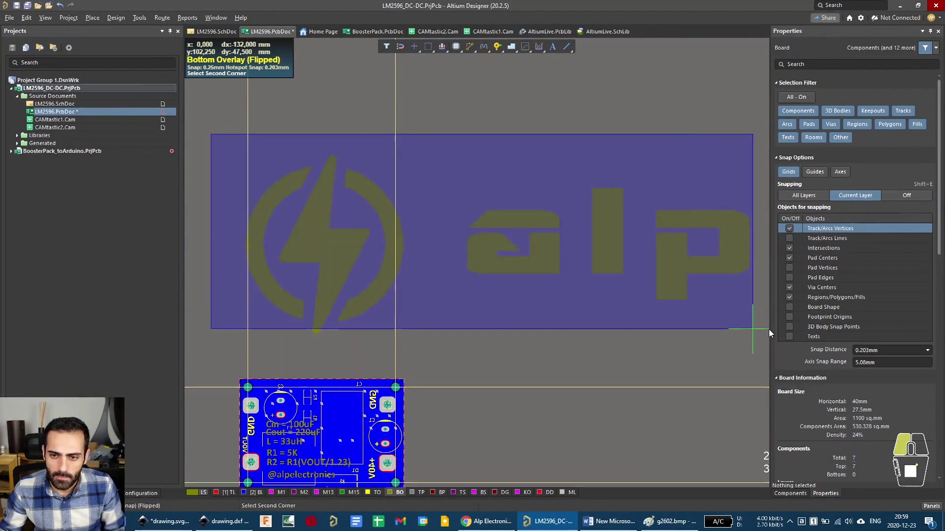
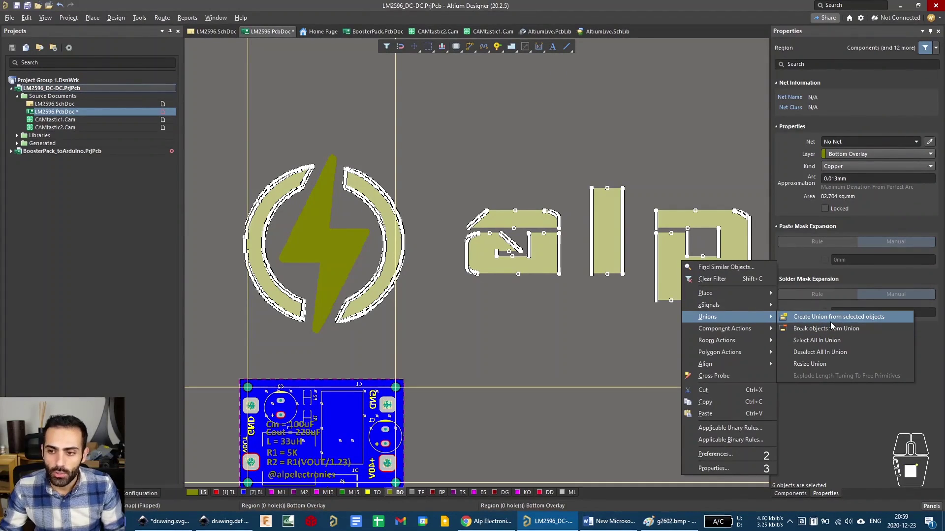
click(833, 325)
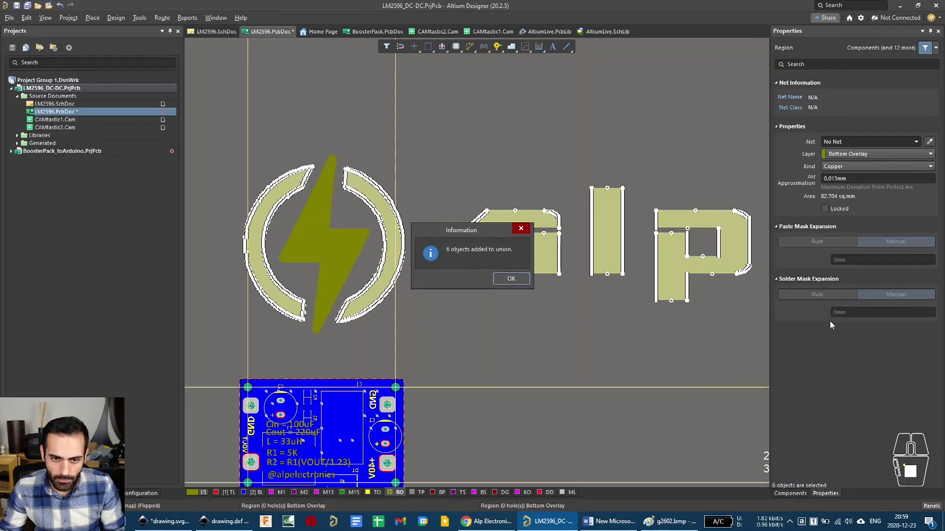
click(502, 284)
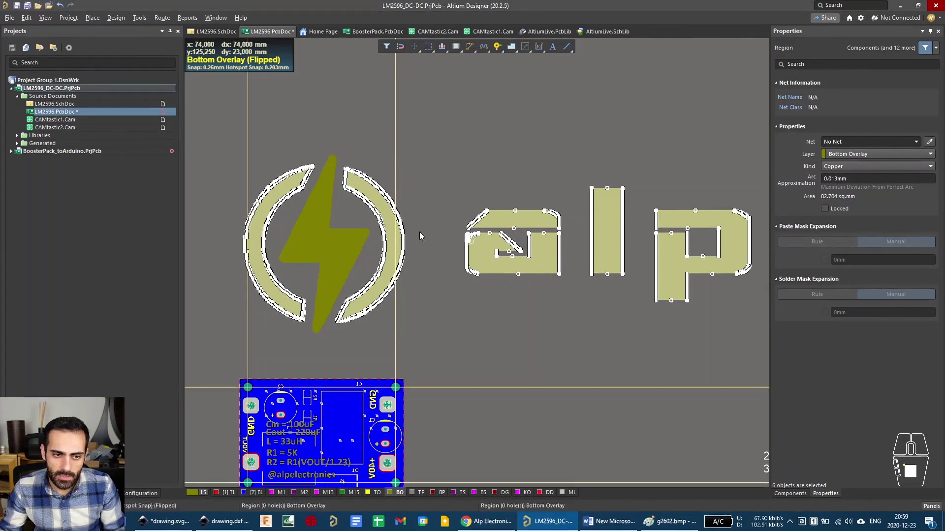
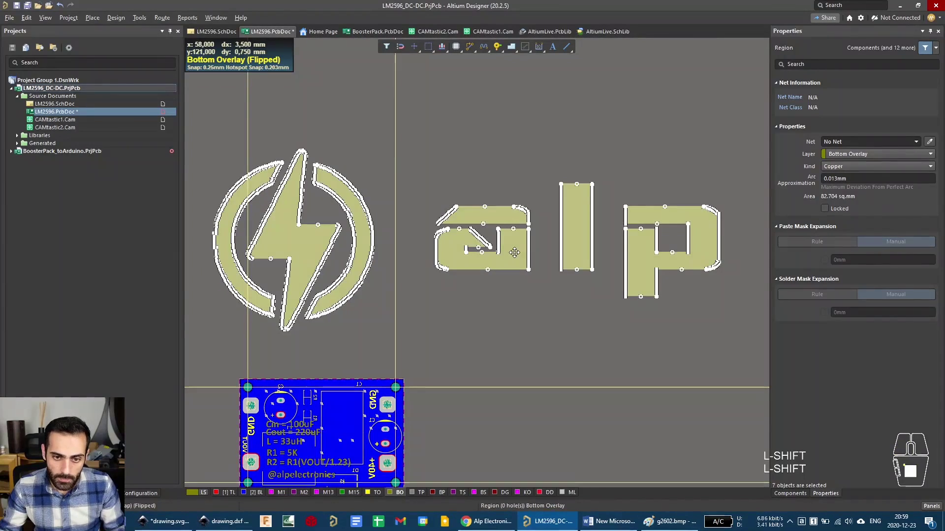
Attempt to resize the logo union, then undo and cancel the oversized result.
click(569, 132)
right_click(522, 263)
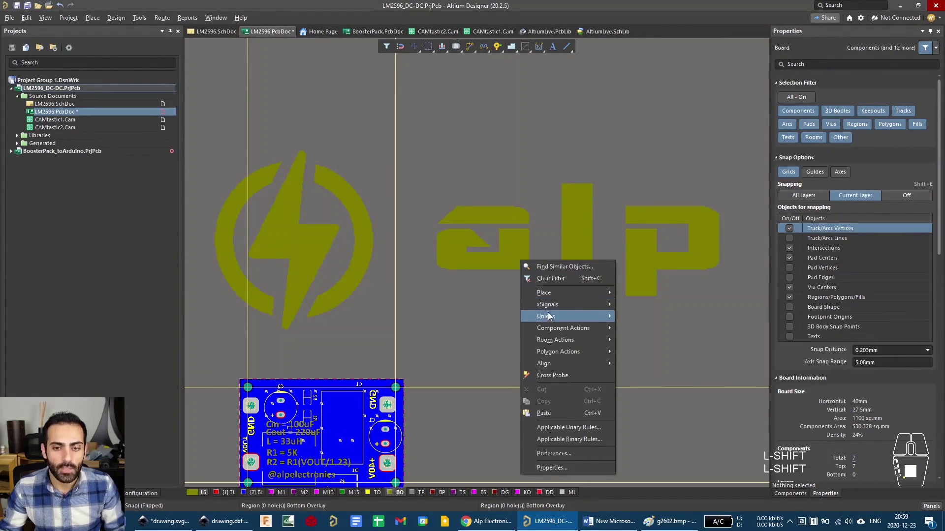
click(550, 319)
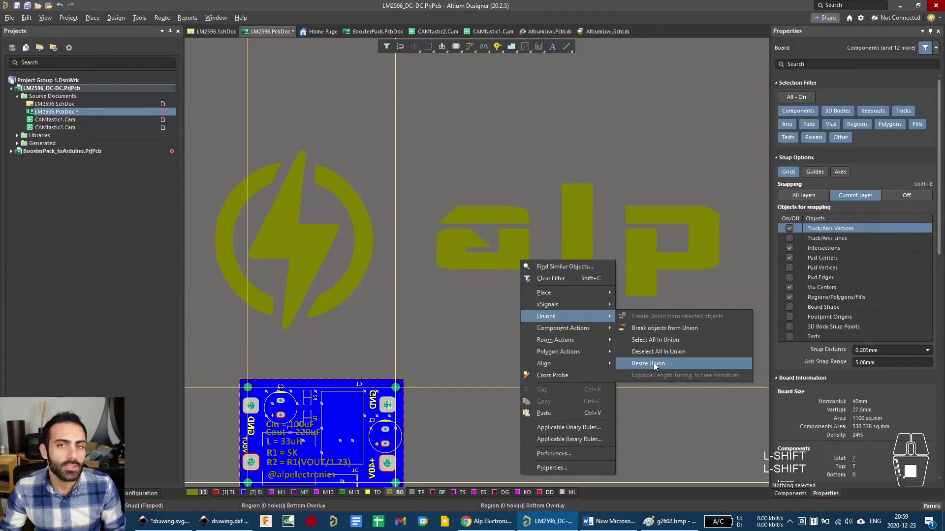
click(657, 367)
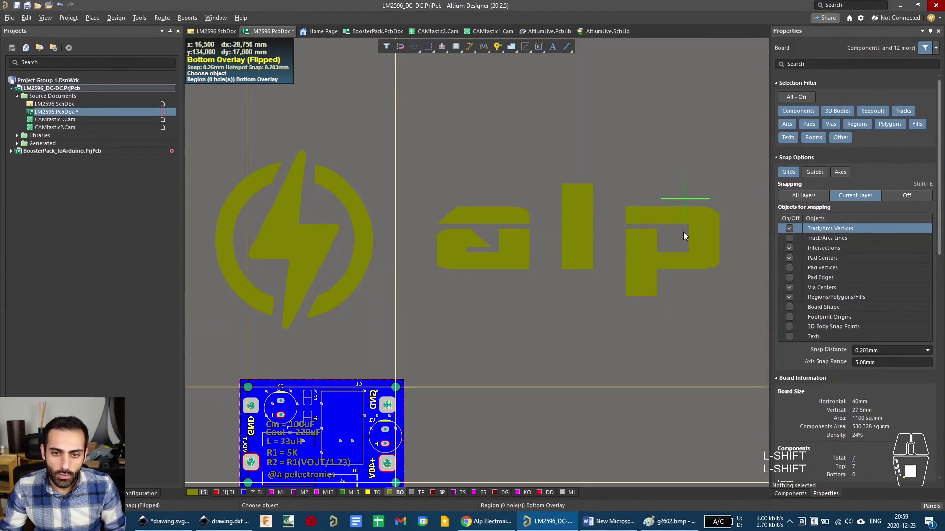
click(573, 231)
drag(721, 155, 349, 263)
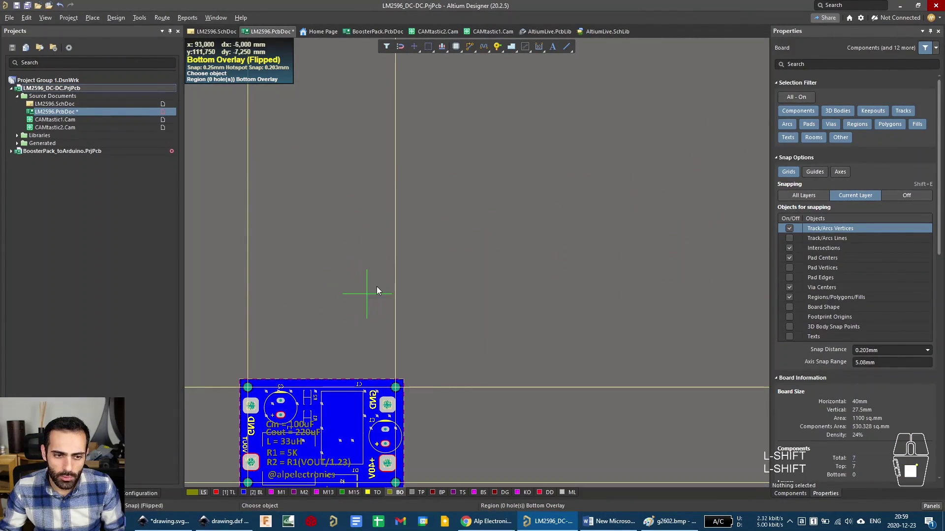
key(ctrl+z)
right_click(462, 261)
key(z)
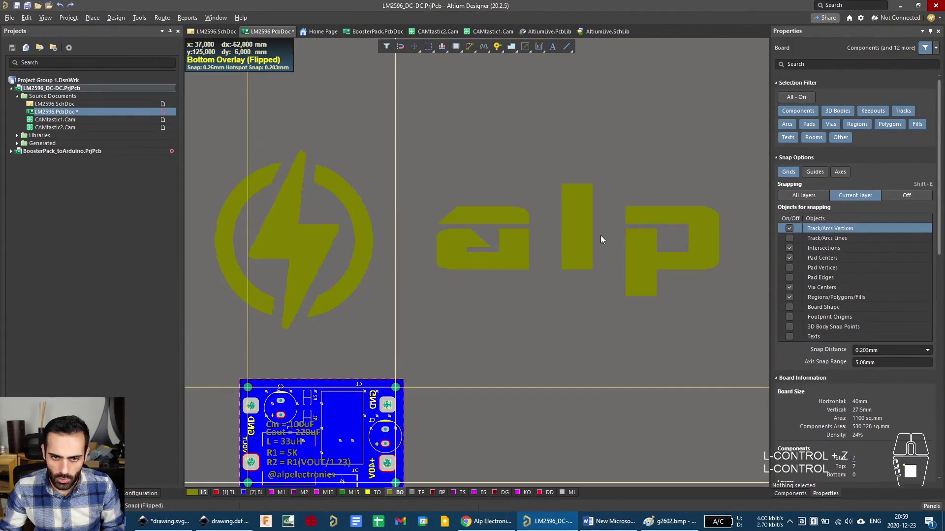
Shrink the logo union to about half its size and bring logo and board into view together.
right_click(358, 226)
key(z)
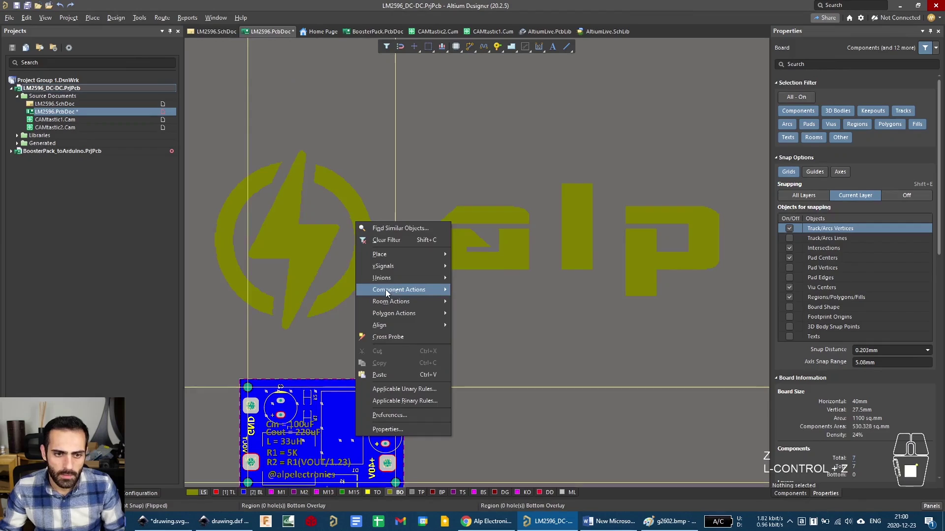
click(389, 284)
click(489, 326)
click(512, 255)
drag(722, 154, 437, 259)
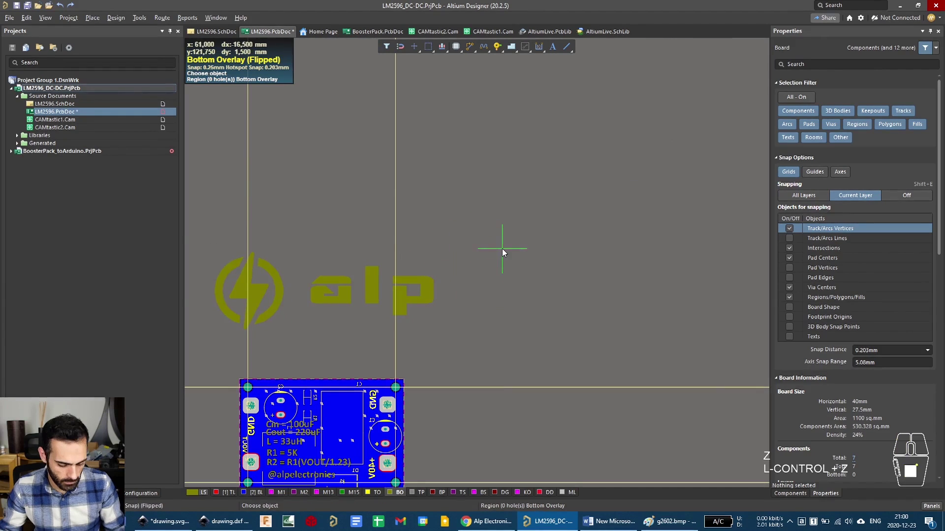
key(Escape)
right_click(415, 320)
middle_click(412, 253)
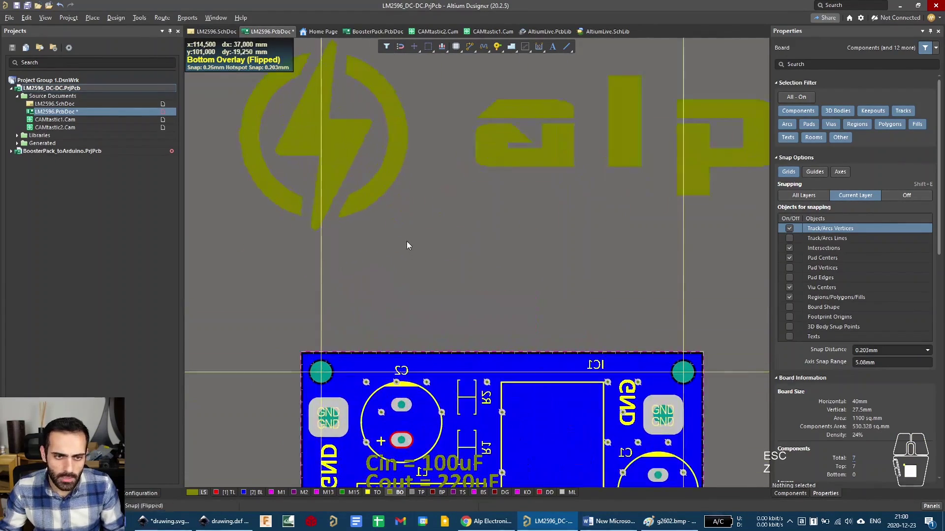
middle_click(407, 242)
drag(421, 230, 397, 199)
drag(467, 145, 477, 180)
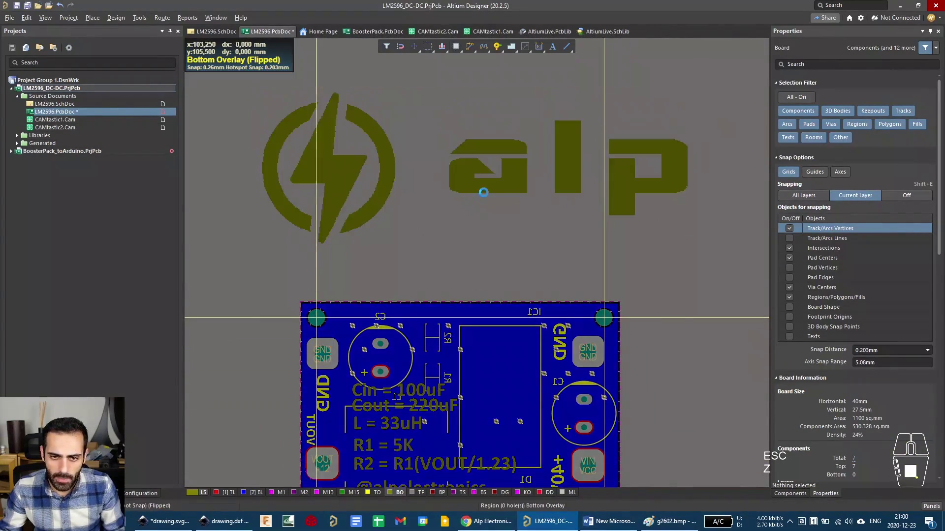
Shrink the logo union further to fit, then move it onto the board's bottom overlay.
right_click(502, 184)
click(543, 243)
click(576, 241)
click(630, 282)
click(626, 189)
drag(688, 97, 415, 192)
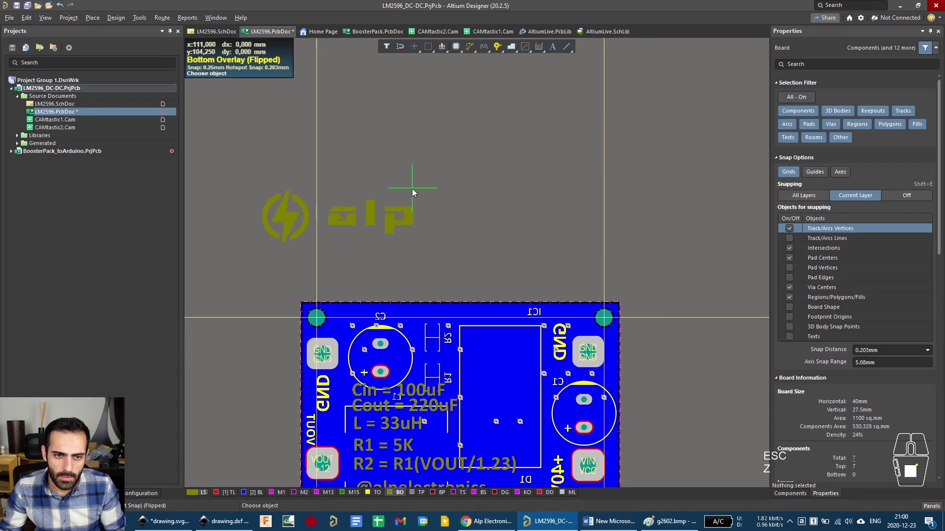
right_click(484, 183)
drag(395, 225, 531, 356)
click(436, 214)
Preview the board in 3D and flip it to see the logo on the underside silkscreen.
middle_click(436, 214)
key(3)
drag(773, 374, 539, 274)
key(ctrl+f)
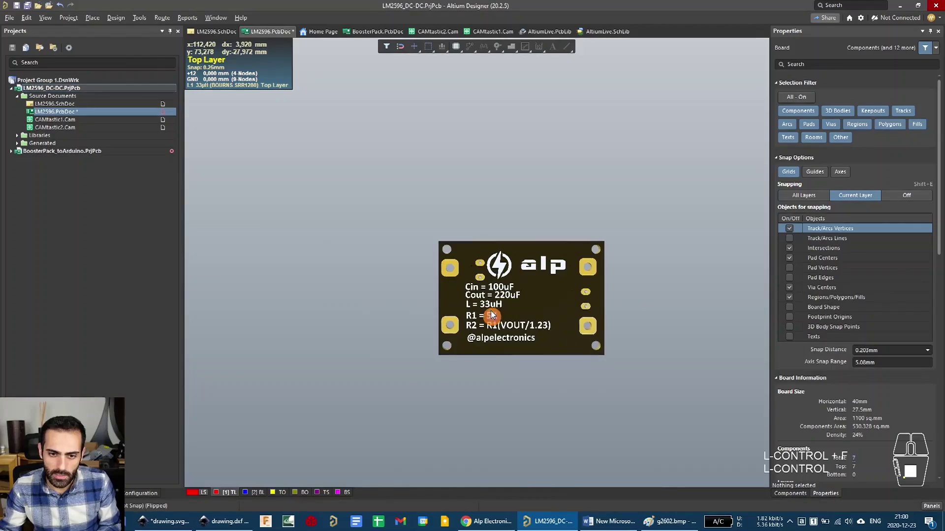
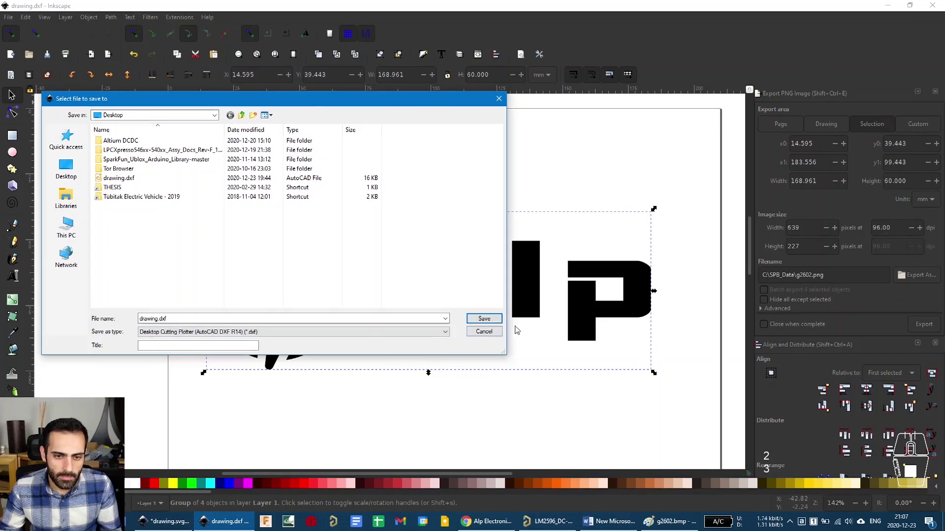
Confirm saving the logo as a millimetre-unit R14 DXF with LWPOLYLINE output.
click(504, 323)
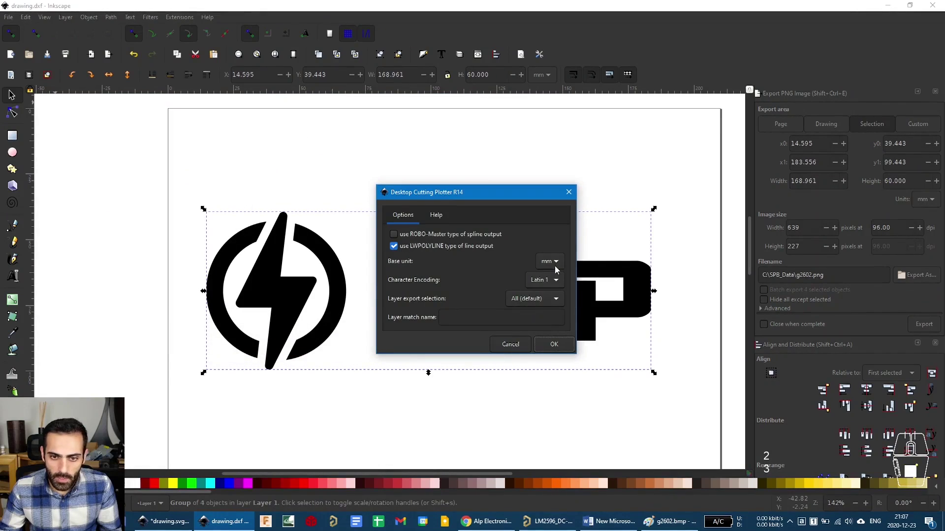
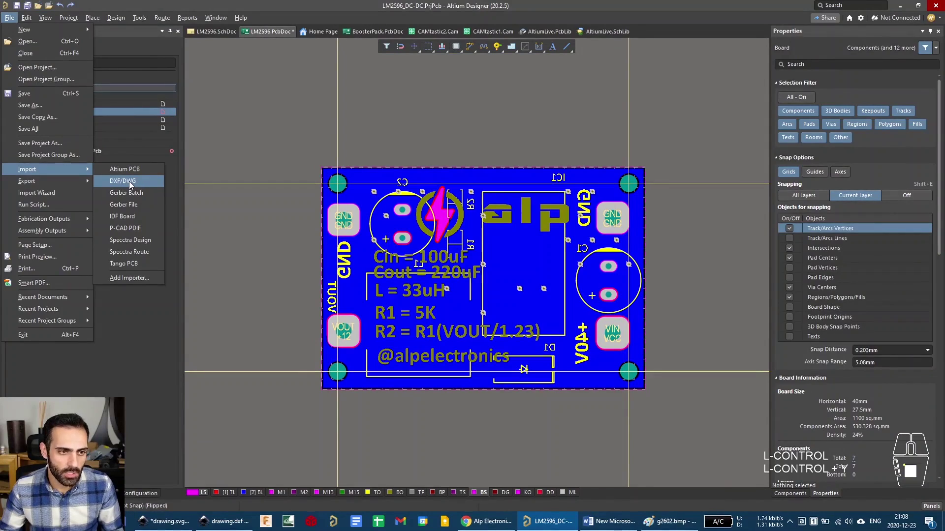
Choose drawing.dxf as the DXF import file with the scale set to millimetres.
click(132, 183)
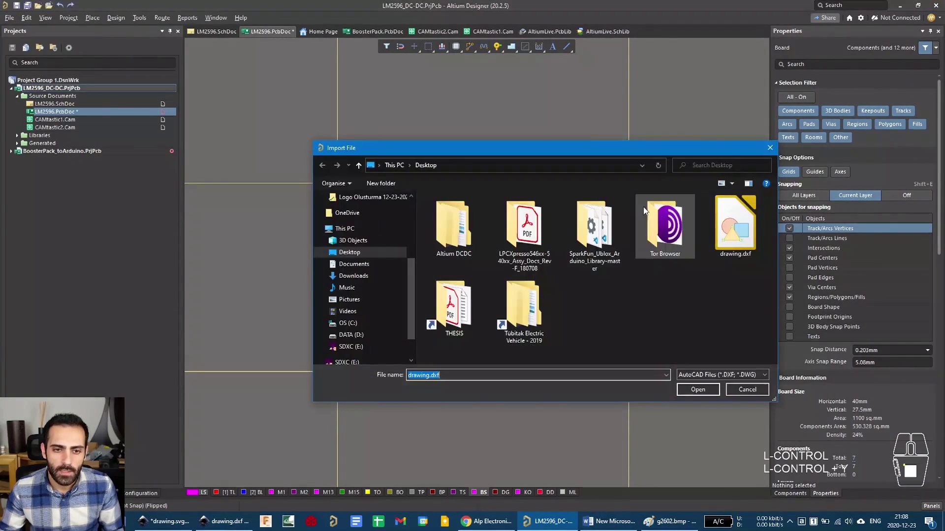
click(741, 234)
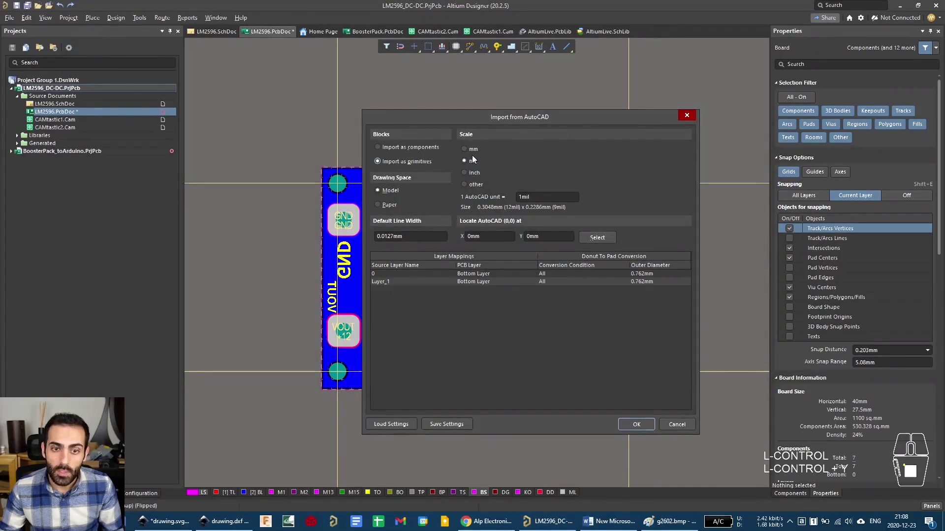
click(475, 153)
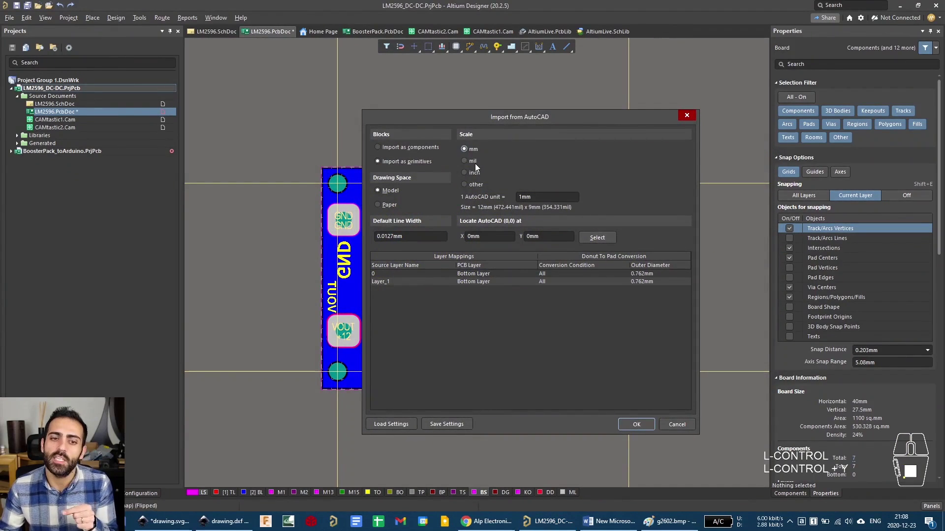
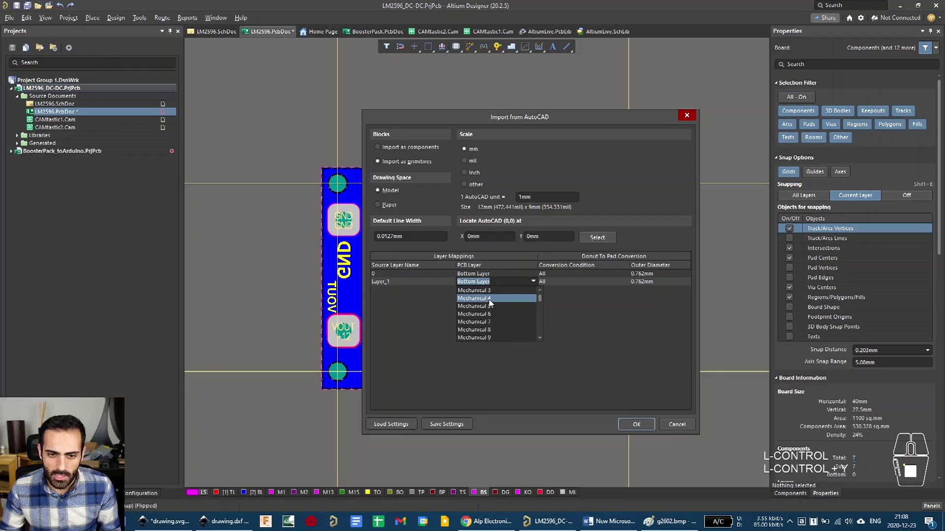
Map the two drawing layers to Mechanical 2 and Mechanical 1 in the layer table.
scroll(up, 3)
click(493, 305)
click(528, 276)
click(538, 276)
scroll(down, 3)
scroll(up, 3)
scroll(down, 3)
click(488, 288)
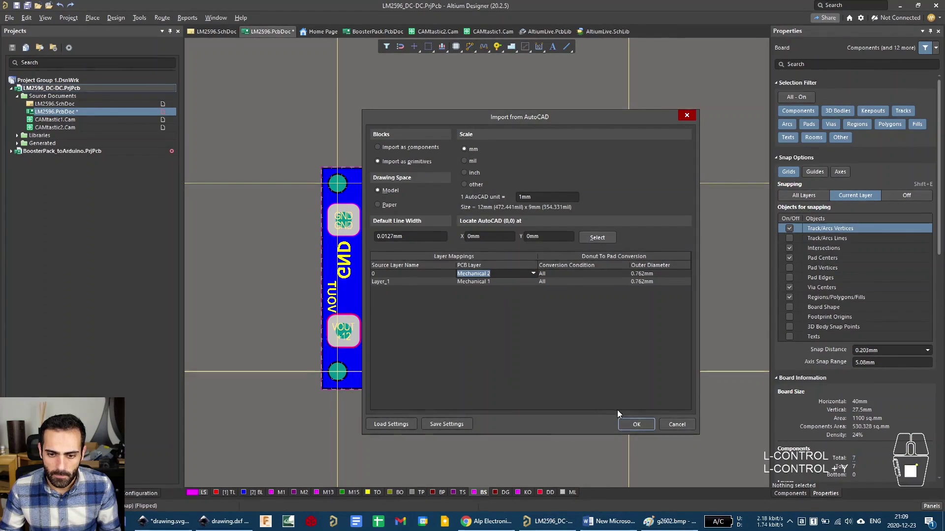
Run the import and bring the imported alp logo outlines into view above the board.
click(633, 429)
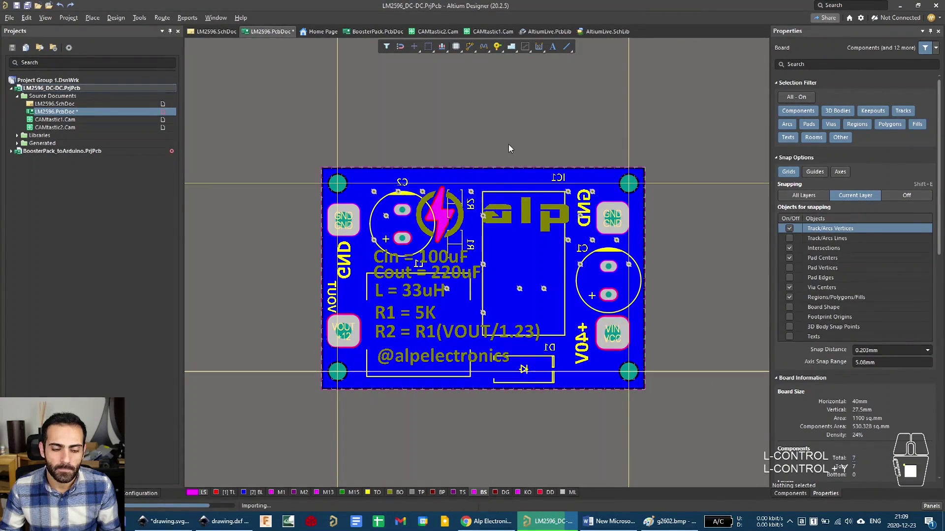
click(510, 282)
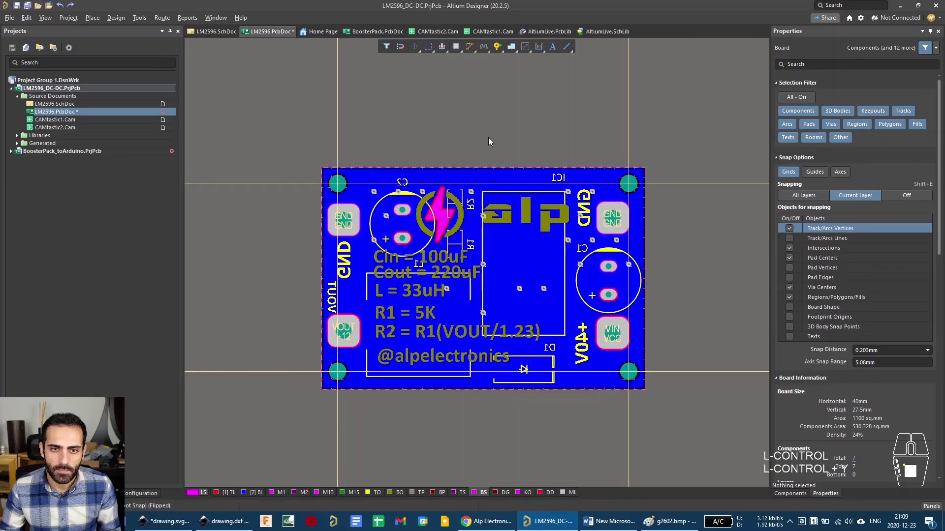
scroll(down, 3)
scroll(up, 3)
middle_click(490, 142)
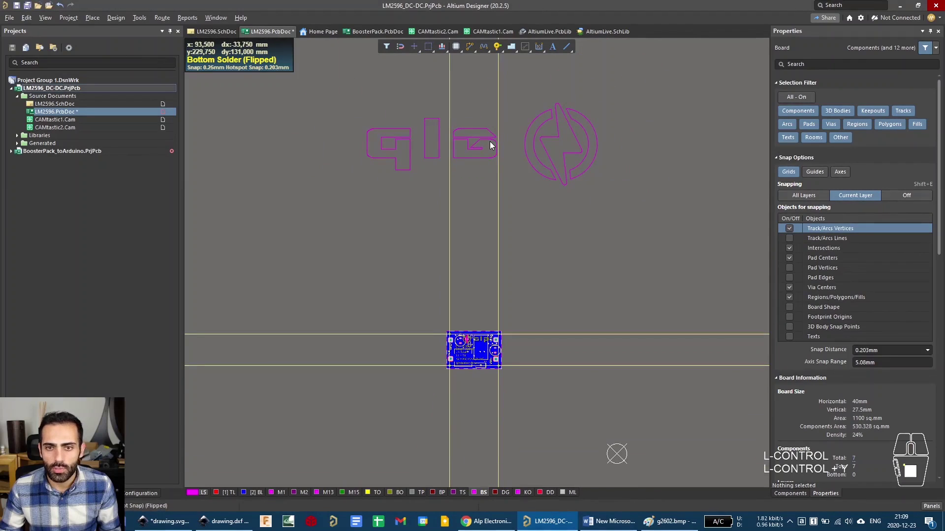
Make Mechanical 1 the working layer and zoom to fit the imported logo outlines.
click(279, 497)
key(ctrl+shift+s)
middle_click(394, 137)
drag(622, 114, 541, 151)
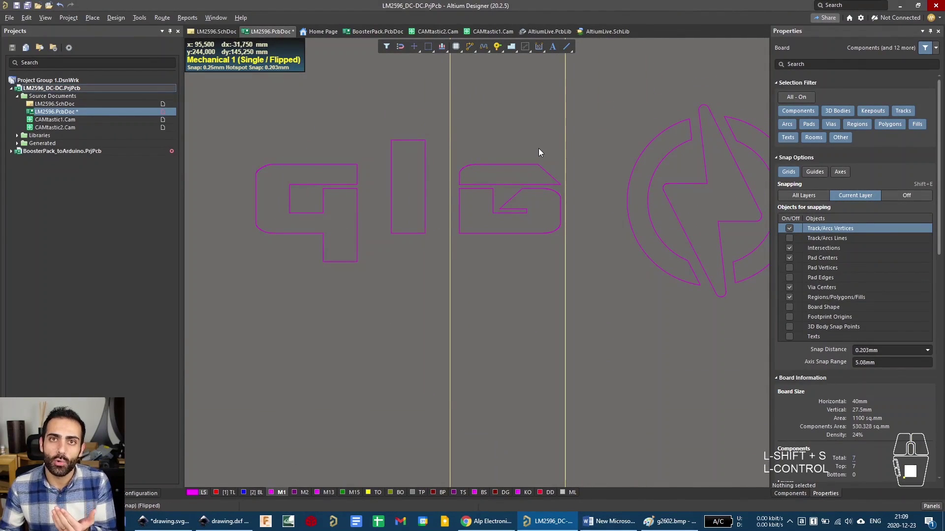
drag(620, 220, 576, 213)
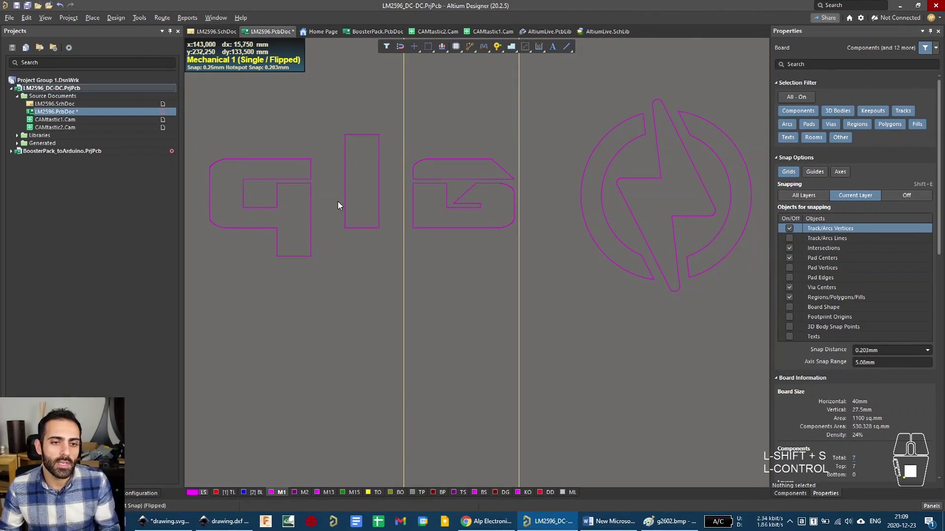
Select the first letter's whole connected outline (~177.5 mm of tracks) and zoom onto it.
drag(270, 149, 256, 167)
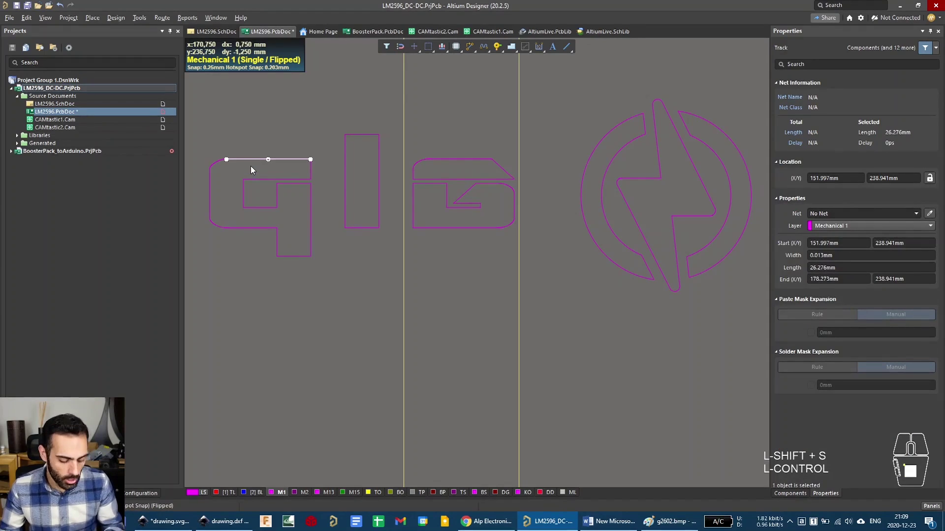
key(Tab)
drag(247, 178, 402, 188)
middle_click(382, 200)
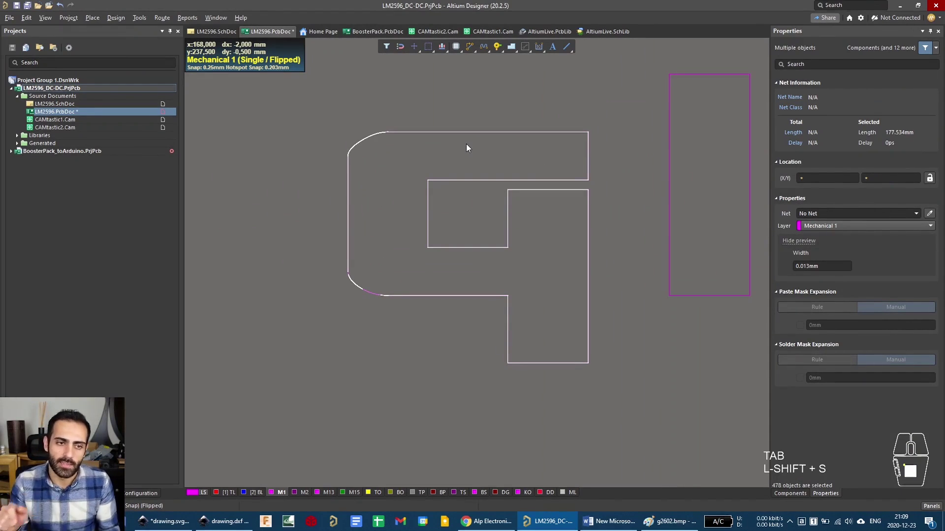
Convert the first letter outline into a filled region via Tools > Convert.
click(139, 19)
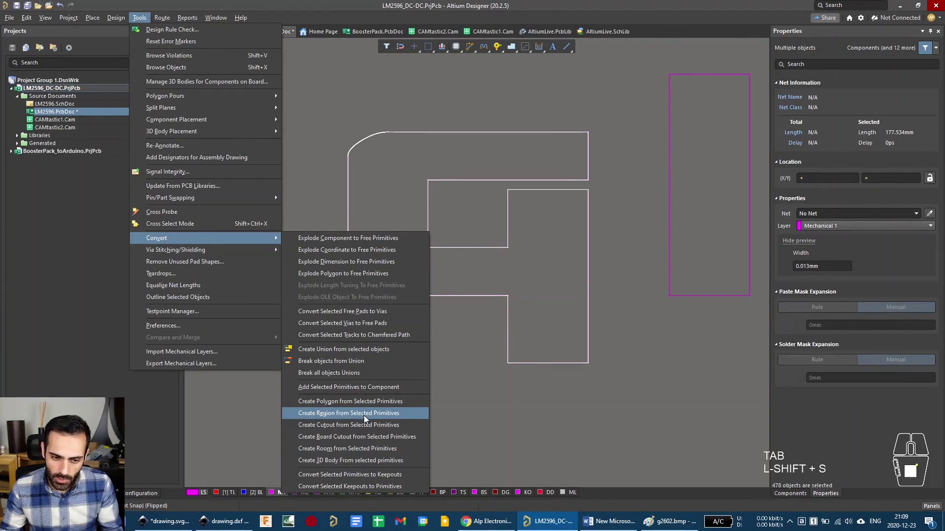
click(366, 420)
key(space)
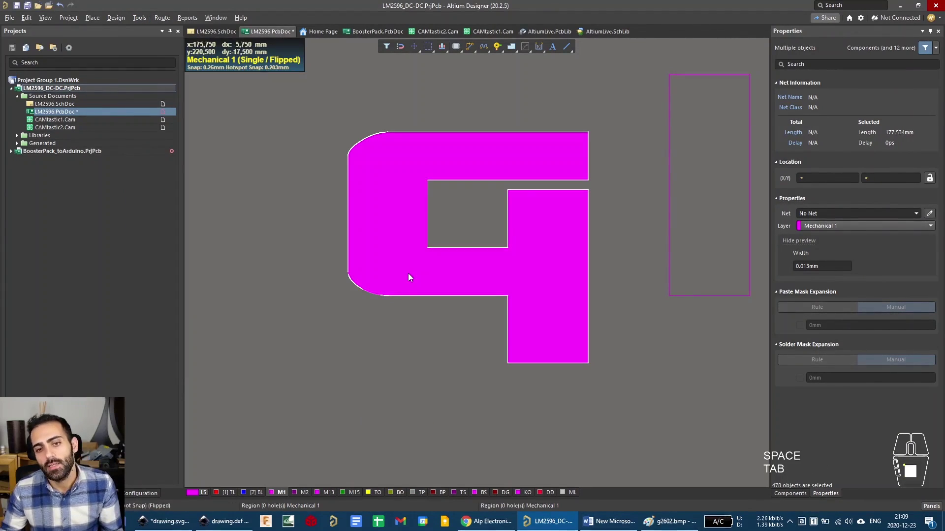
middle_click(449, 276)
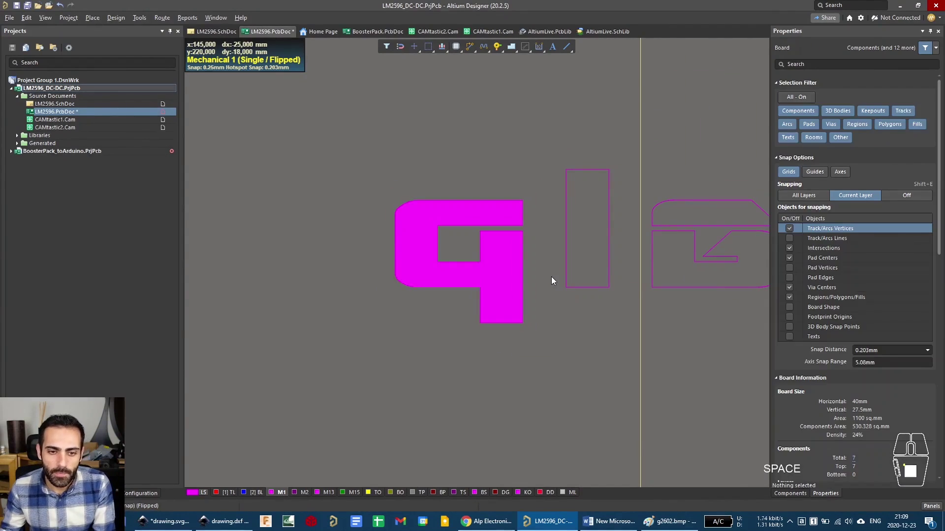
drag(601, 246, 463, 251)
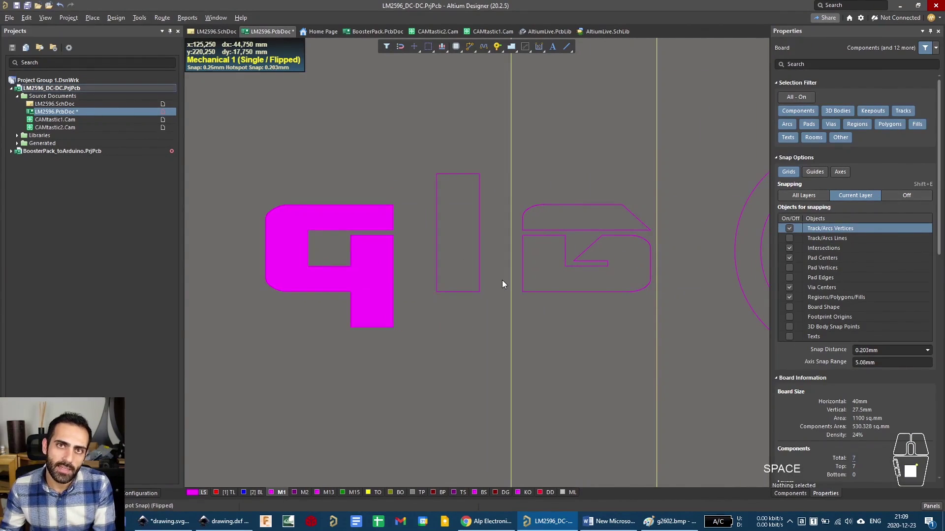
Select the connected l outline, convert it to a filled region, and bring the a letter into view.
drag(494, 314, 461, 264)
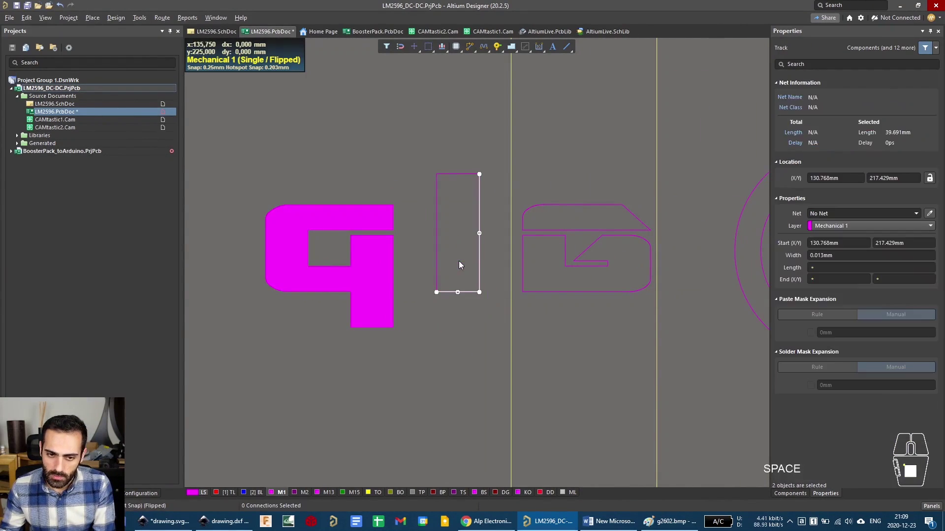
key(Tab)
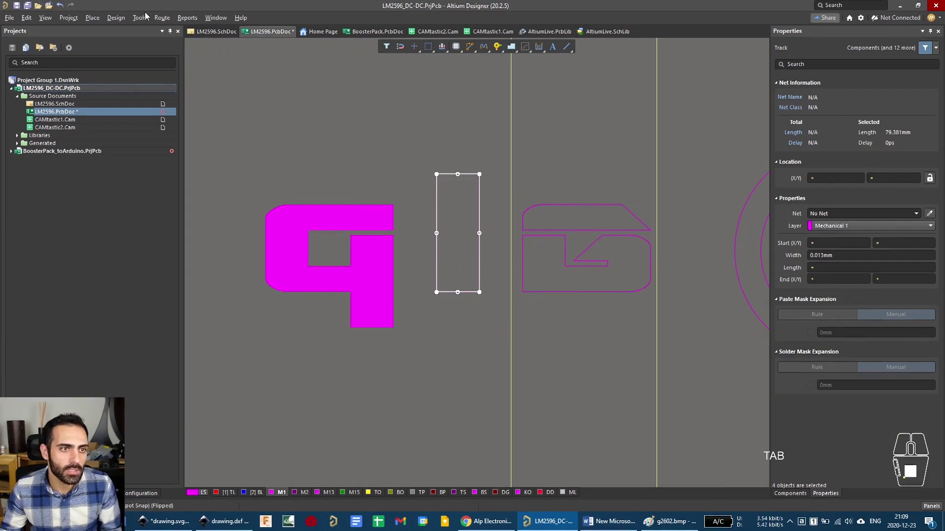
click(145, 17)
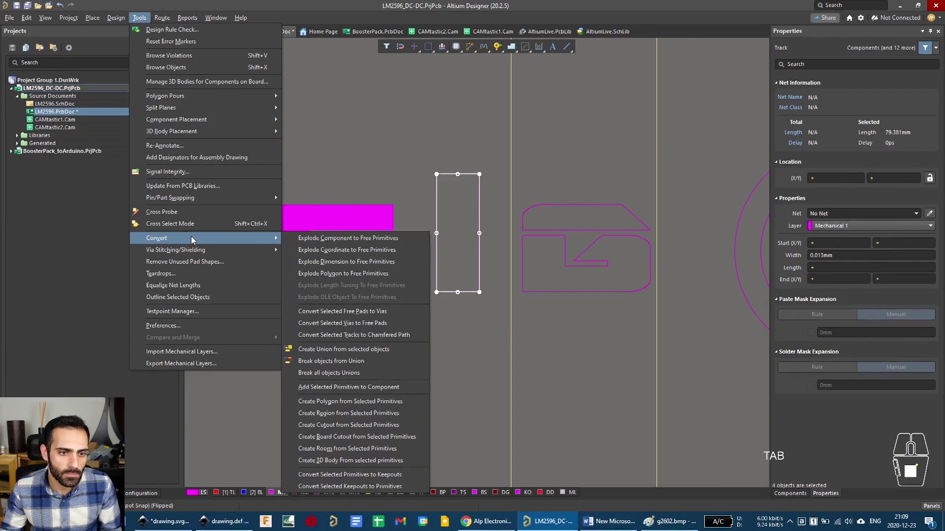
click(347, 420)
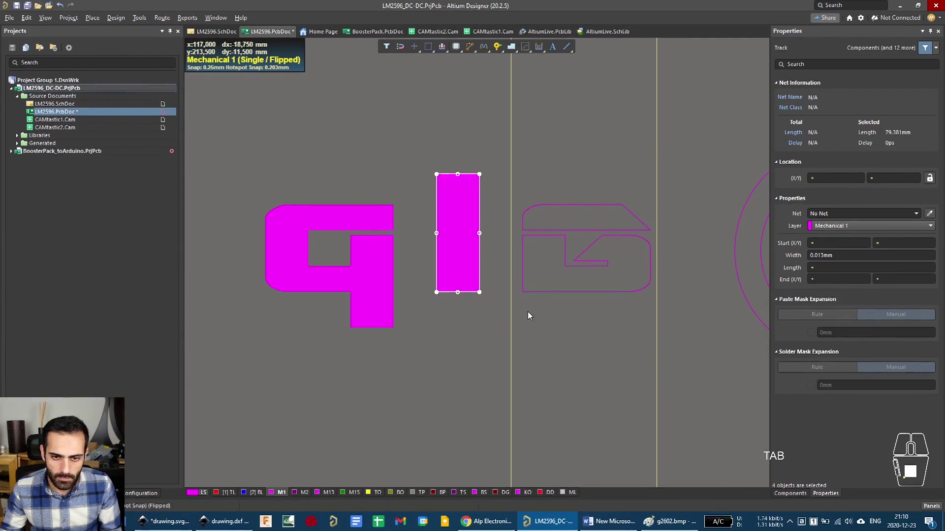
drag(617, 314, 422, 317)
drag(545, 323, 507, 290)
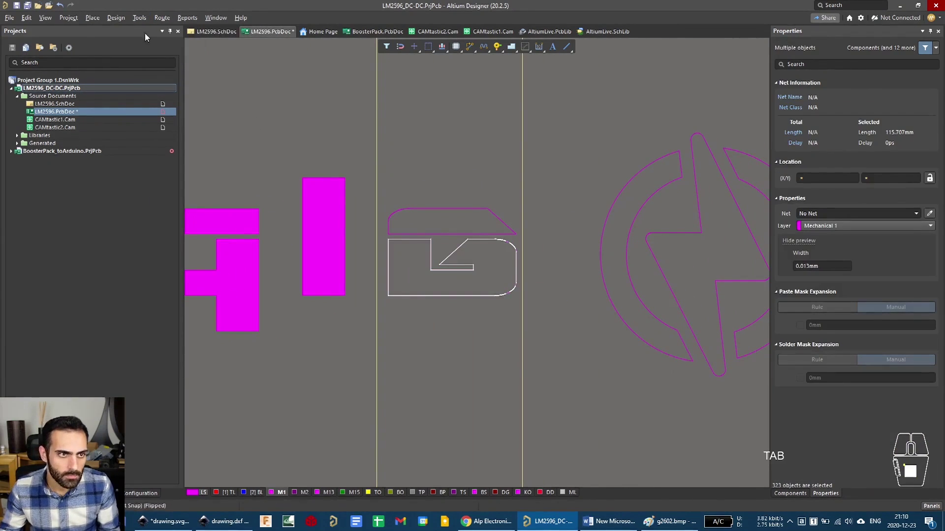
Convert the selected a letter outline into a filled region.
click(110, 17)
click(189, 247)
click(347, 420)
drag(520, 205, 559, 174)
Select the a's connected top bar outline and fill it as a region.
drag(545, 180, 458, 229)
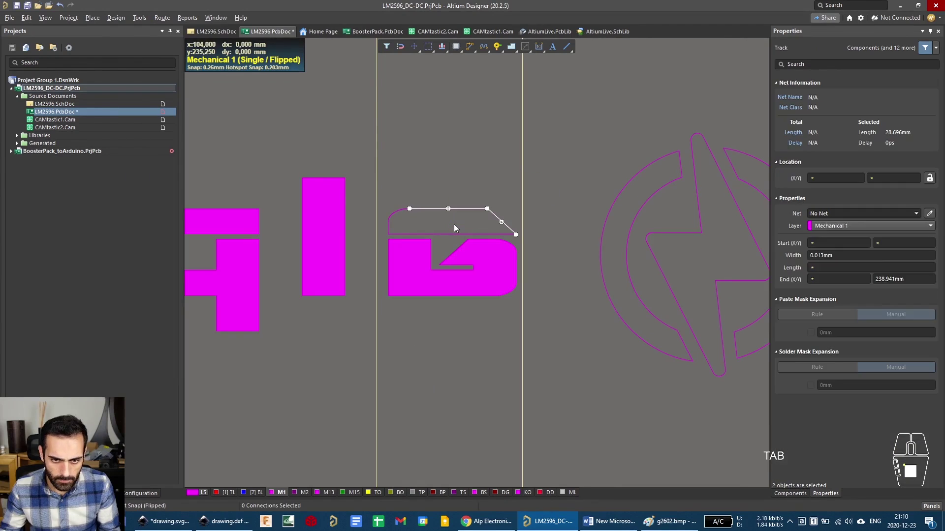
key(Tab)
click(127, 21)
click(176, 242)
click(258, 242)
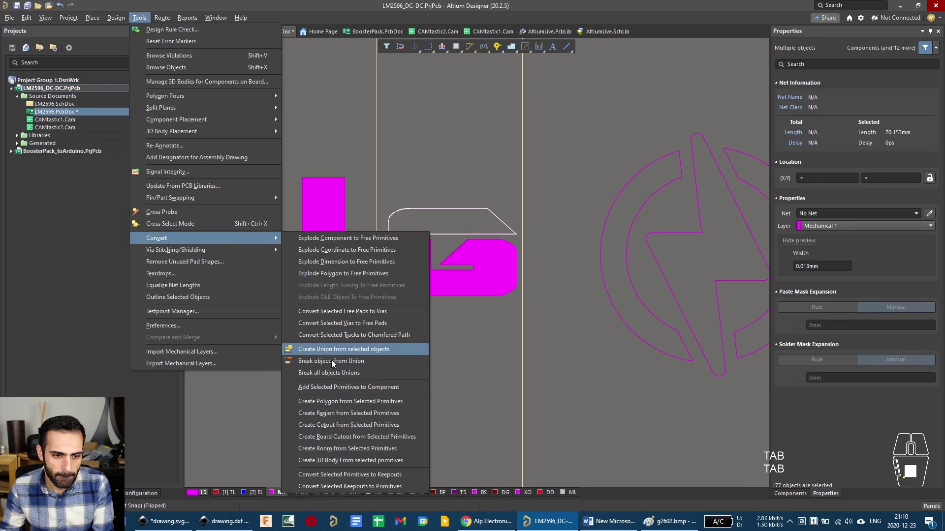
click(339, 423)
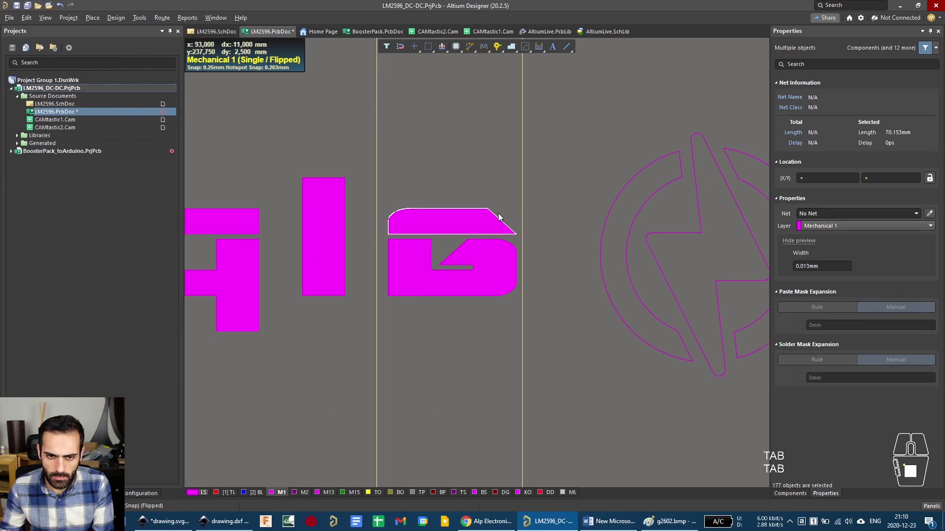
Fill the right and left arc outlines of the lightning ring as regions.
drag(555, 203, 462, 202)
drag(714, 154, 684, 181)
click(138, 20)
click(203, 247)
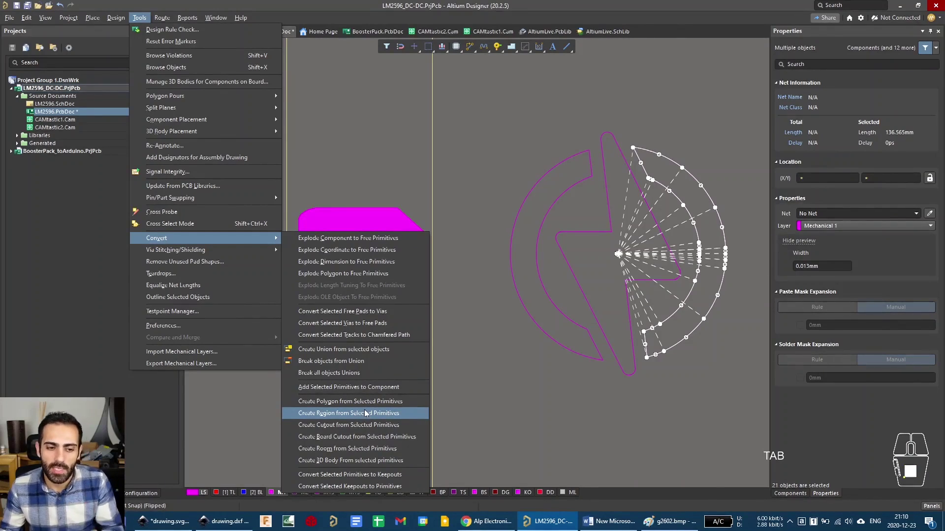
click(366, 414)
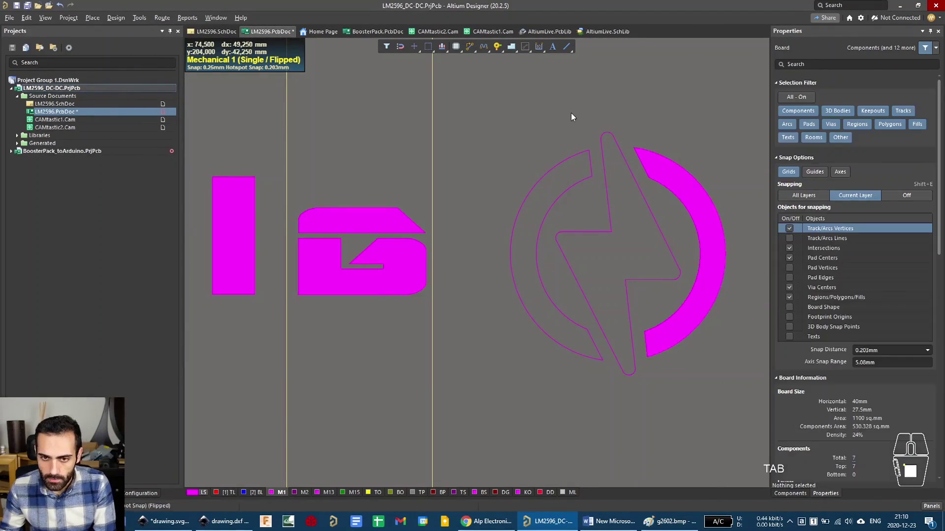
drag(573, 124, 546, 192)
key(Tab)
click(163, 21)
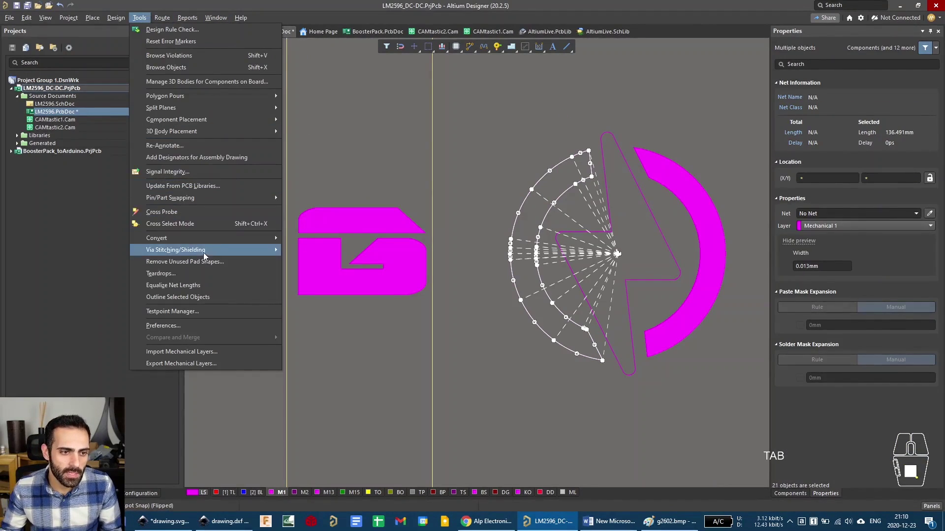
click(213, 240)
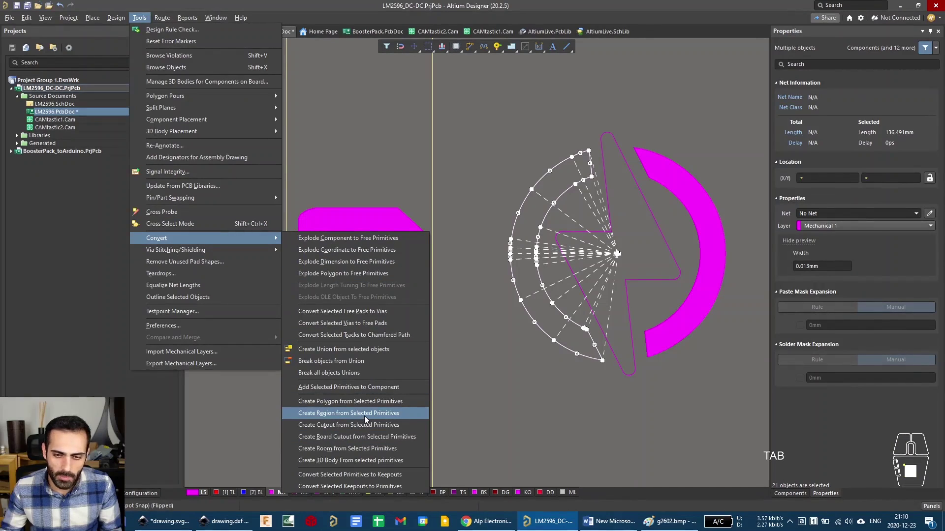
click(366, 420)
Select the lightning bolt outline and convert it into a filled region.
drag(672, 227, 653, 238)
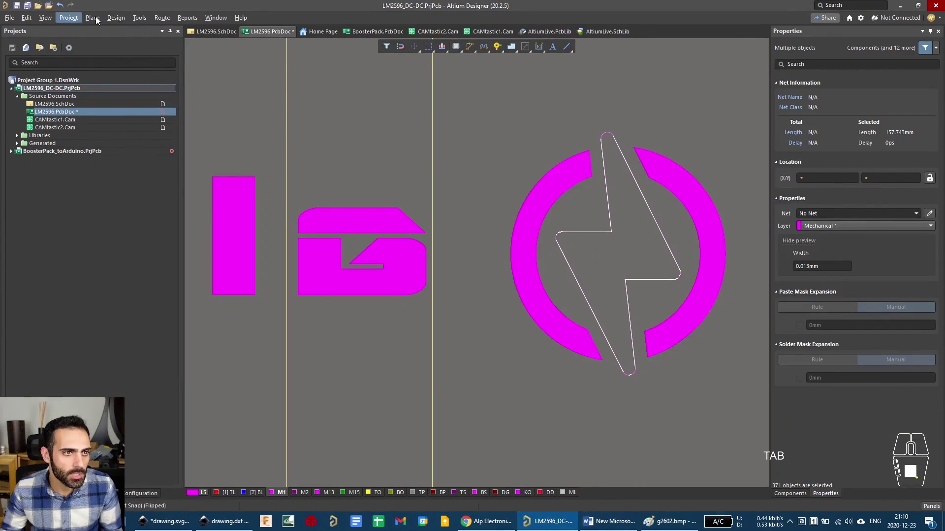
click(115, 22)
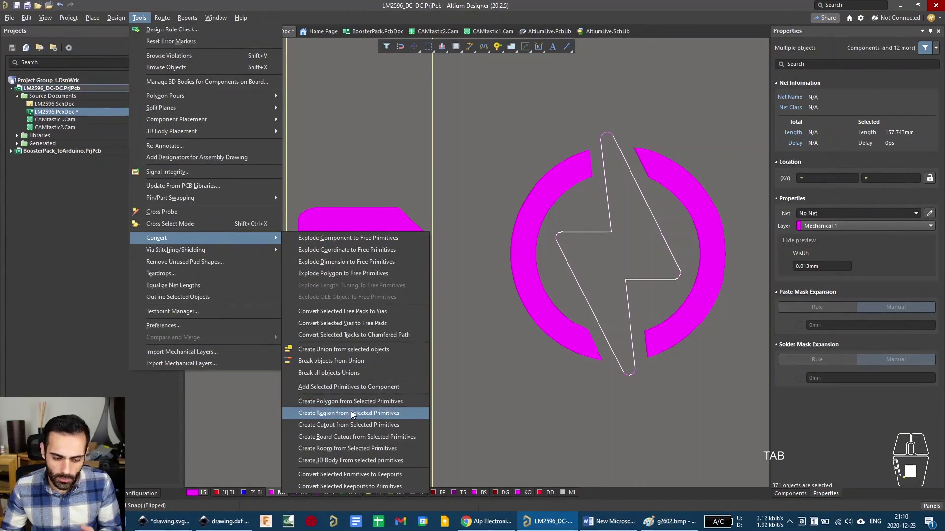
click(353, 414)
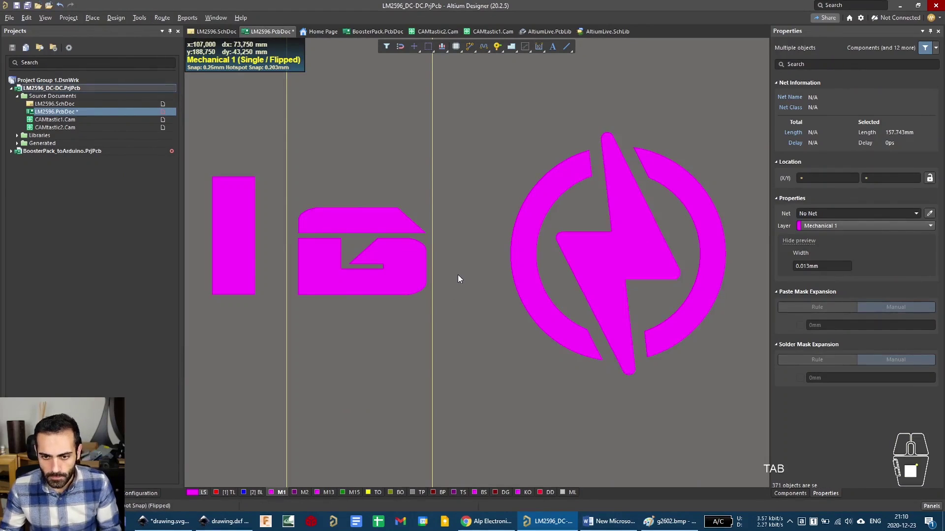
middle_click(460, 277)
Select the filled logo regions and zoom out to see the whole logo for the Bottom Overlay change.
click(293, 211)
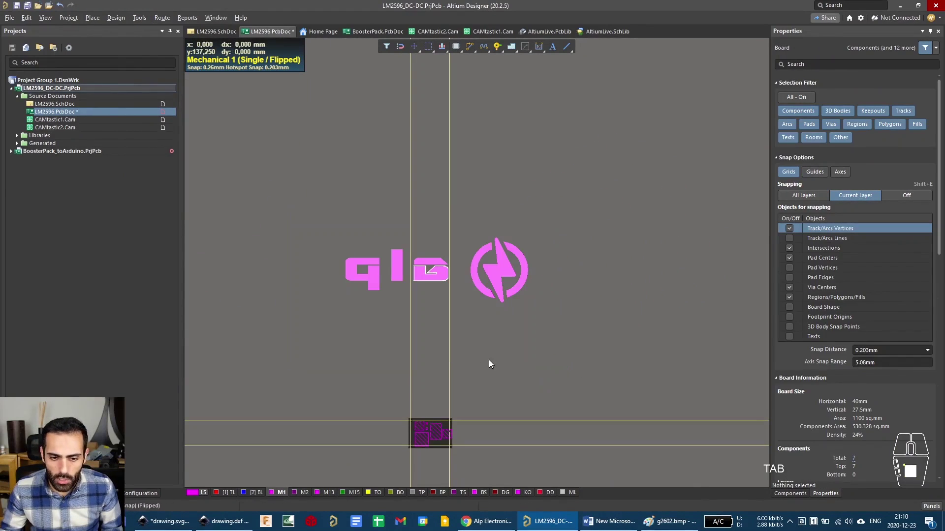
middle_click(419, 363)
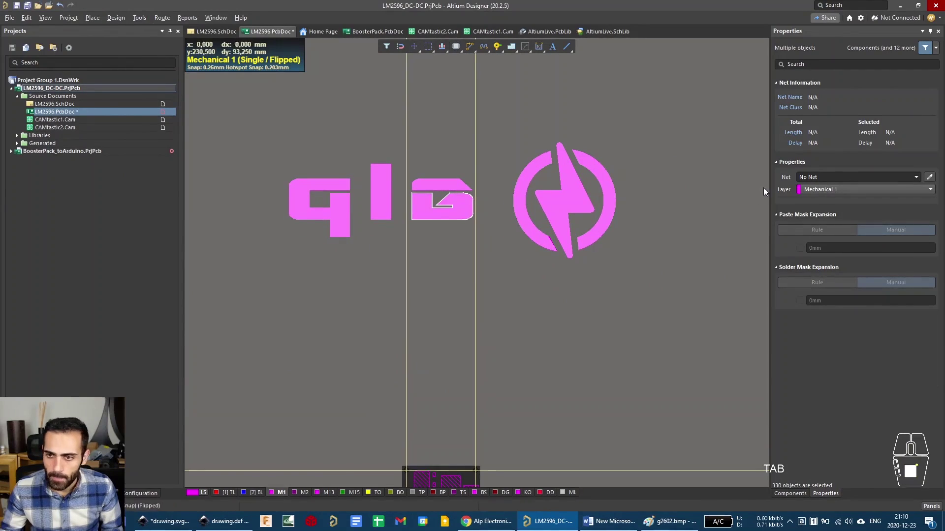
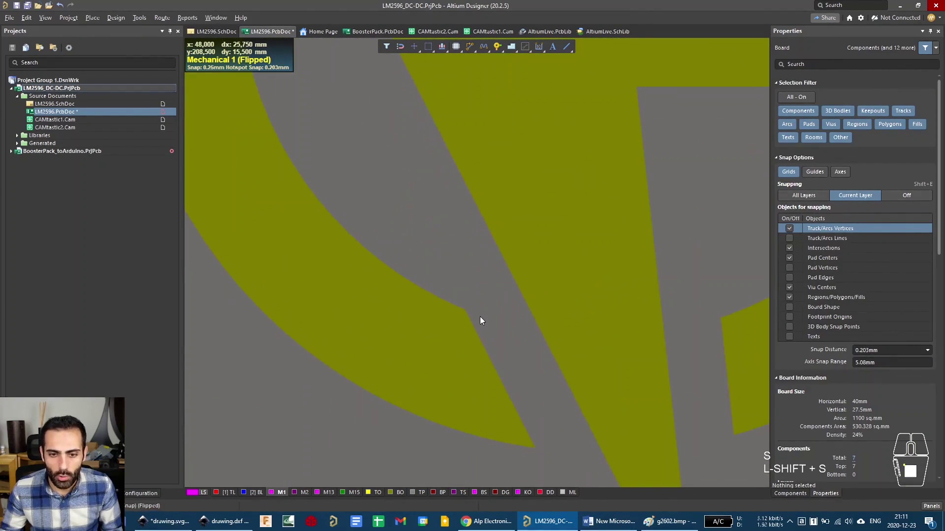
drag(480, 318, 486, 330)
drag(467, 312, 554, 273)
middle_click(511, 274)
Switch board views and pan around to check the logo against the LM2596 board.
key(2)
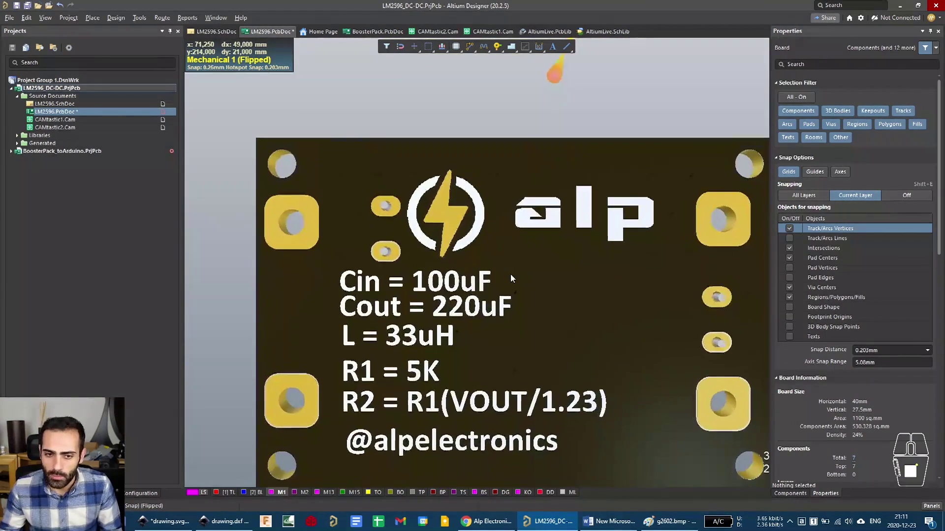
middle_click(510, 271)
scroll(up, 3)
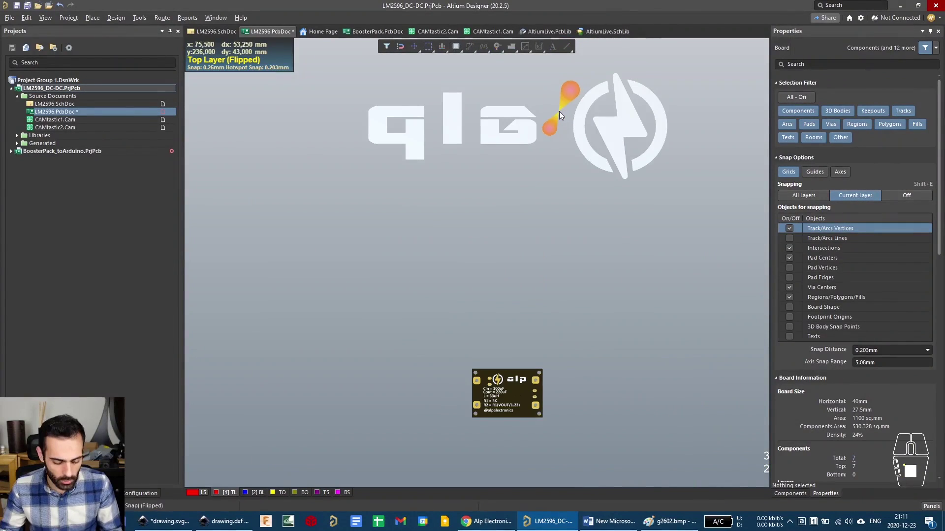
middle_click(487, 179)
middle_click(403, 193)
drag(353, 96, 610, 214)
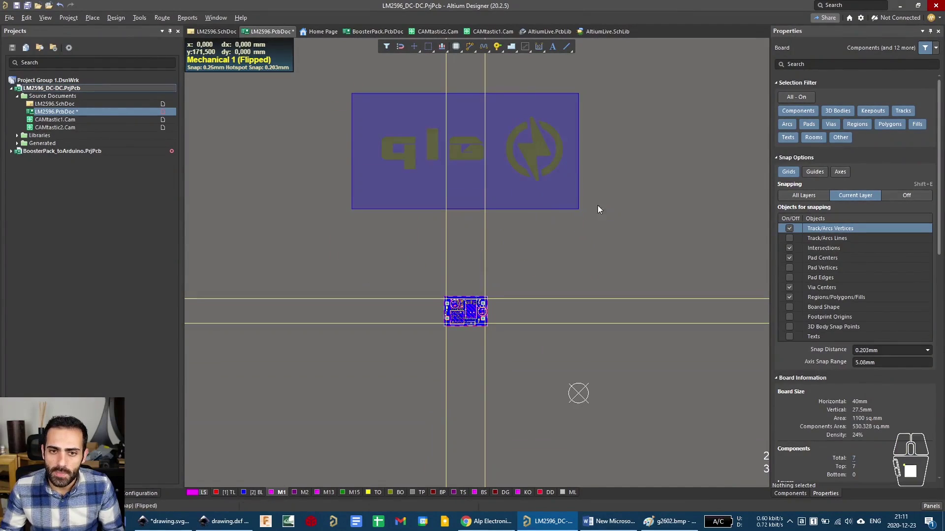
Select the a letter outline and cycle the selection to convert it to a Bottom Overlay region.
drag(542, 152, 455, 235)
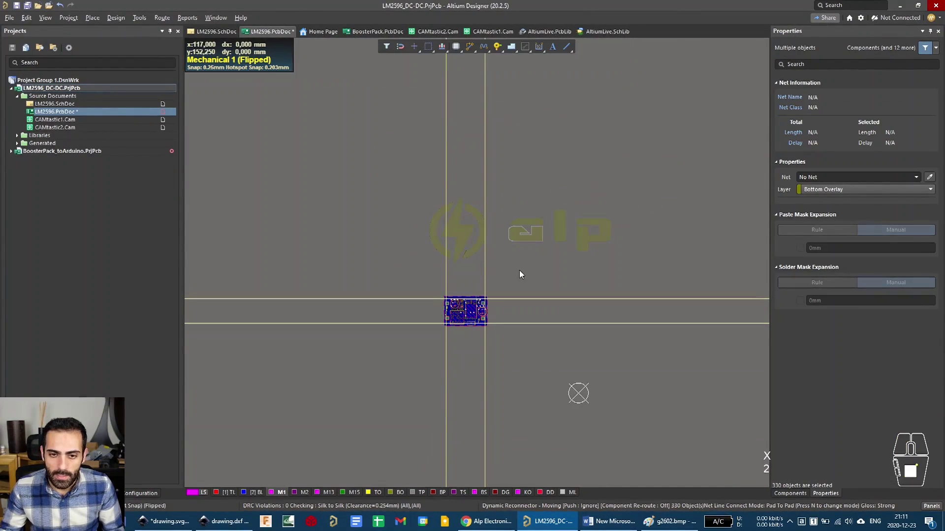
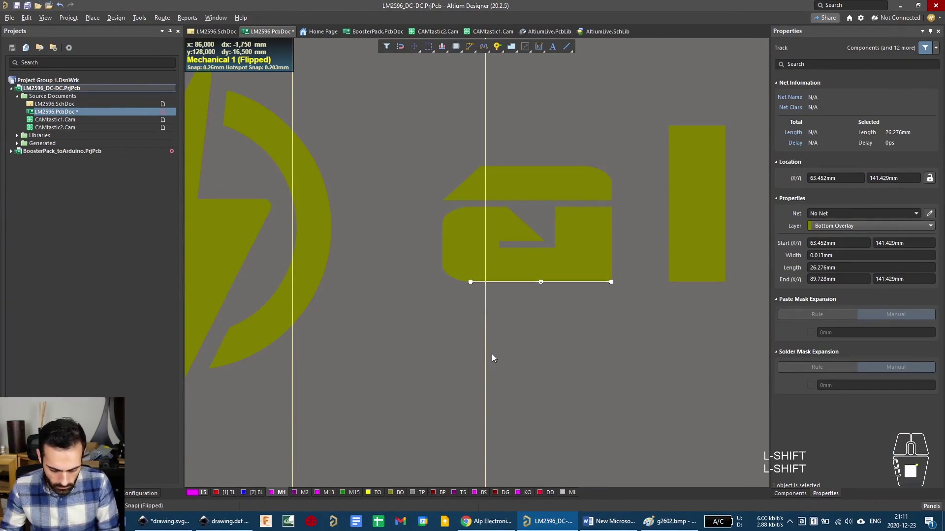
key(shift+Tab)
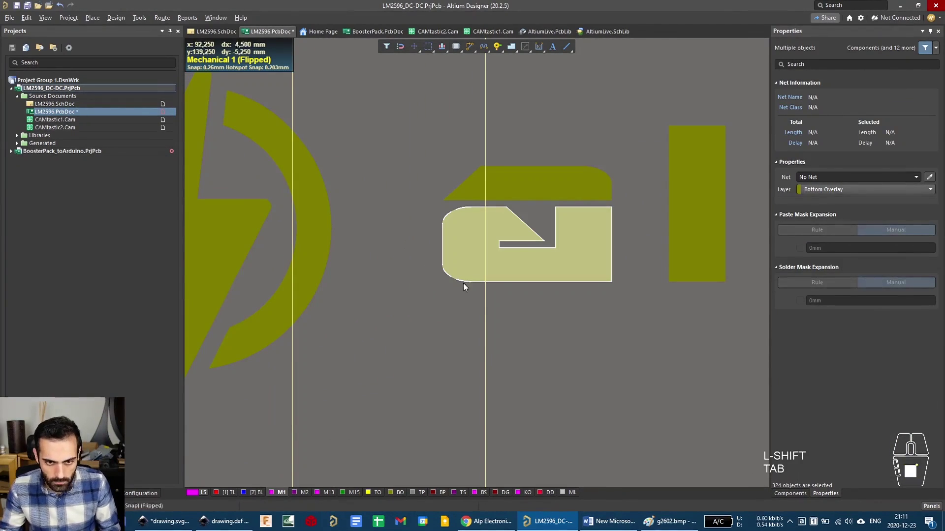
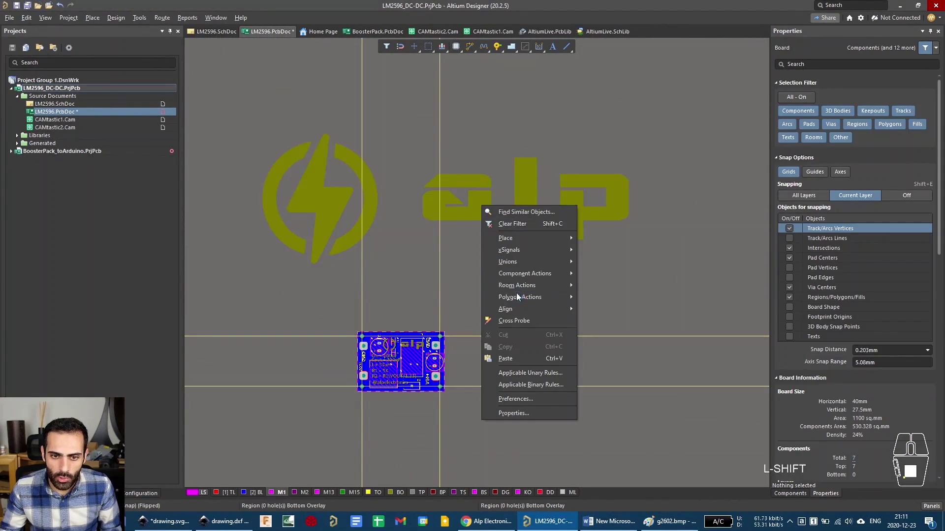
Adjust the bottom-overlay alp logo's placement and size above the board.
click(523, 264)
click(620, 312)
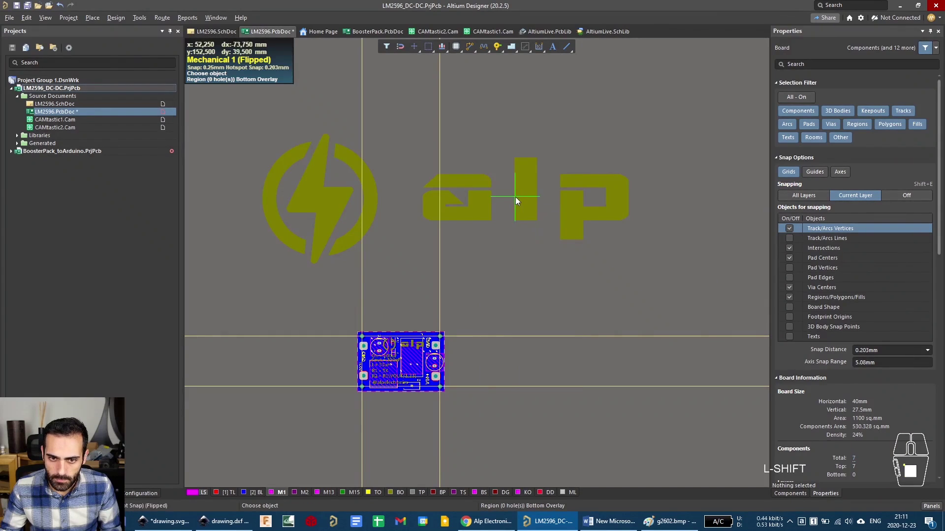
click(526, 200)
drag(635, 139, 395, 244)
right_click(439, 248)
Pan and zoom in on the board to inspect the logo placement before the 3D view.
drag(381, 251, 465, 307)
middle_click(404, 328)
drag(415, 303, 471, 222)
middle_click(496, 202)
drag(537, 213, 557, 191)
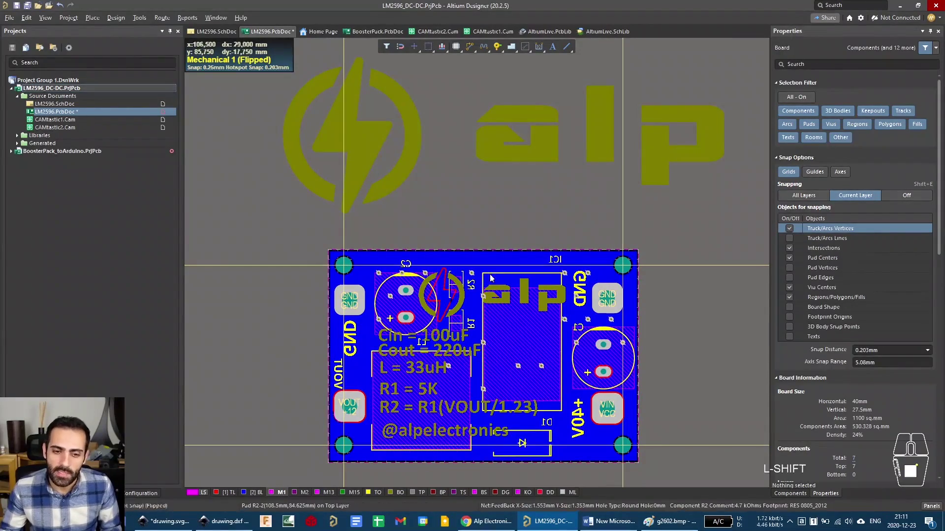